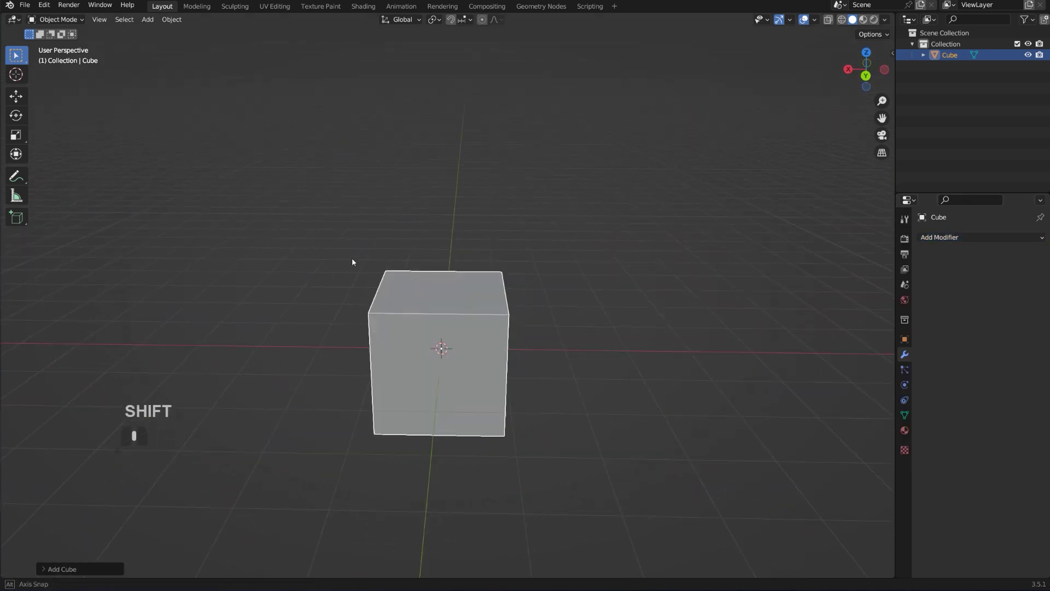
- Duplicate the cube with Shift+D and narrow the copy along a single axis
middle_click(573, 304)
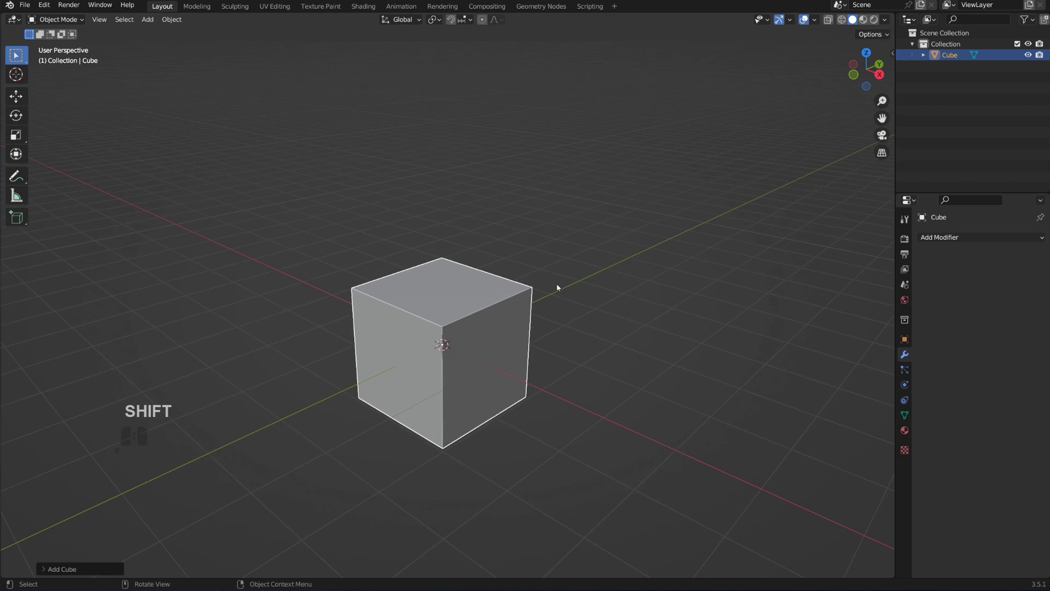
key("shift+d")
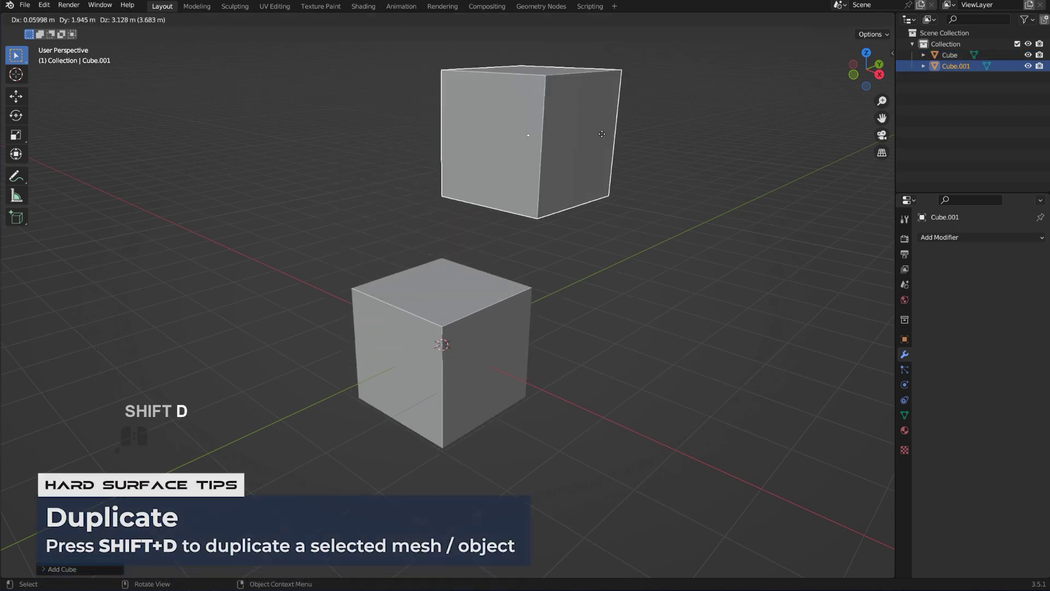
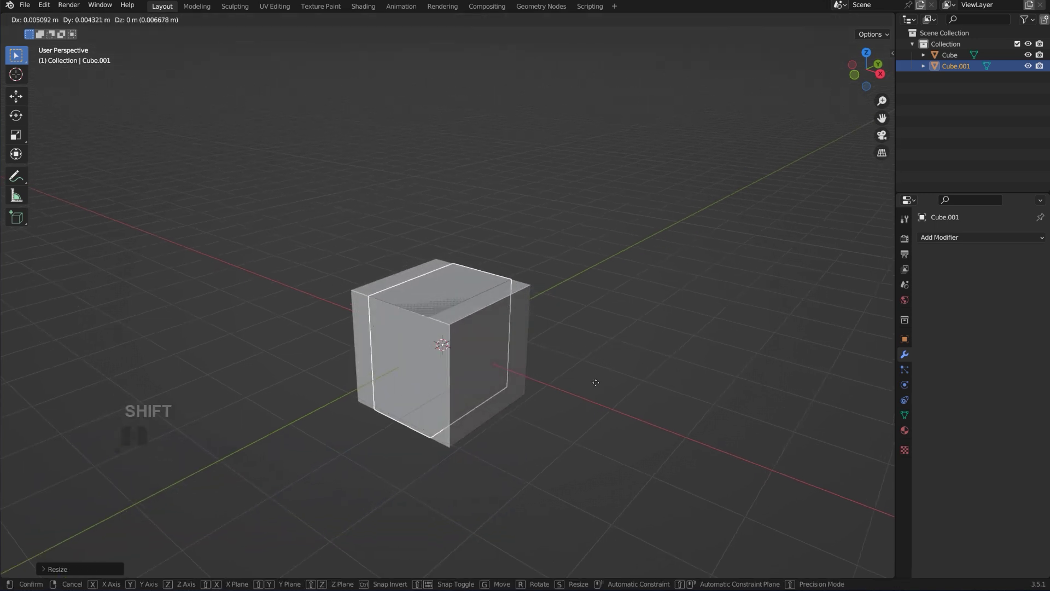
key("shift+x")
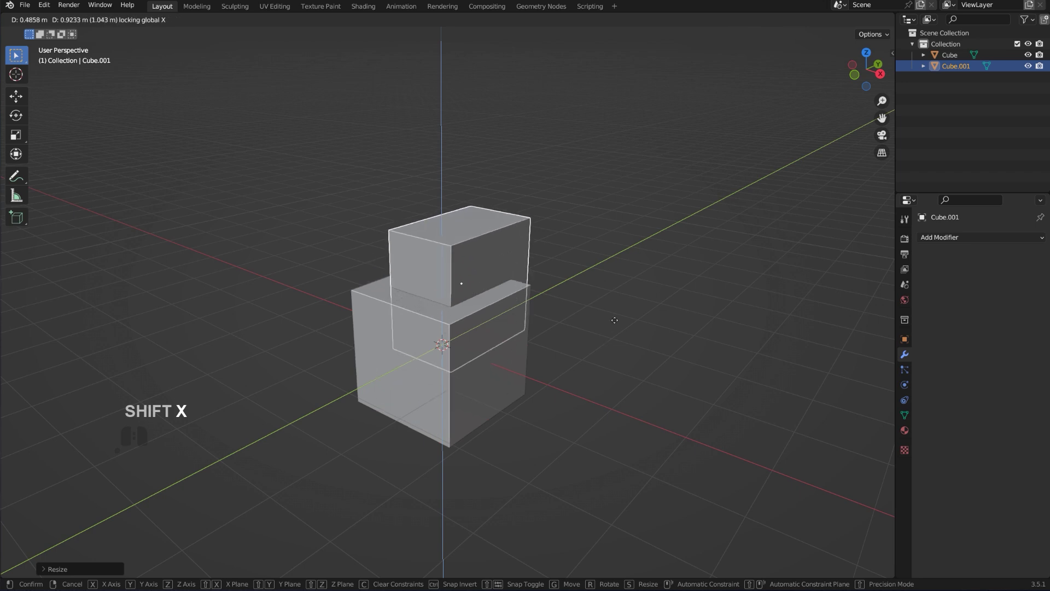
left_click(640, 298)
left_click_drag(604, 319, 523, 320)
left_click_drag(525, 315, 628, 300)
- Move the narrowed copy so it overlaps the top of the first cube
middle_click(583, 330)
scroll("up", 3)
key("g")
left_click_drag(559, 240, 574, 338)
left_click_drag(571, 339, 523, 360)
left_click(421, 354)
- Review the overlap, then go to Edit > Preferences
middle_click(576, 409)
left_click_drag(548, 357, 597, 336)
left_click_drag(599, 340, 619, 333)
left_click(50, 7)
left_click(119, 164)
- In Preferences > Add-ons search 'bol' and confirm Object: Bool Tool is enabled
left_click(118, 14)
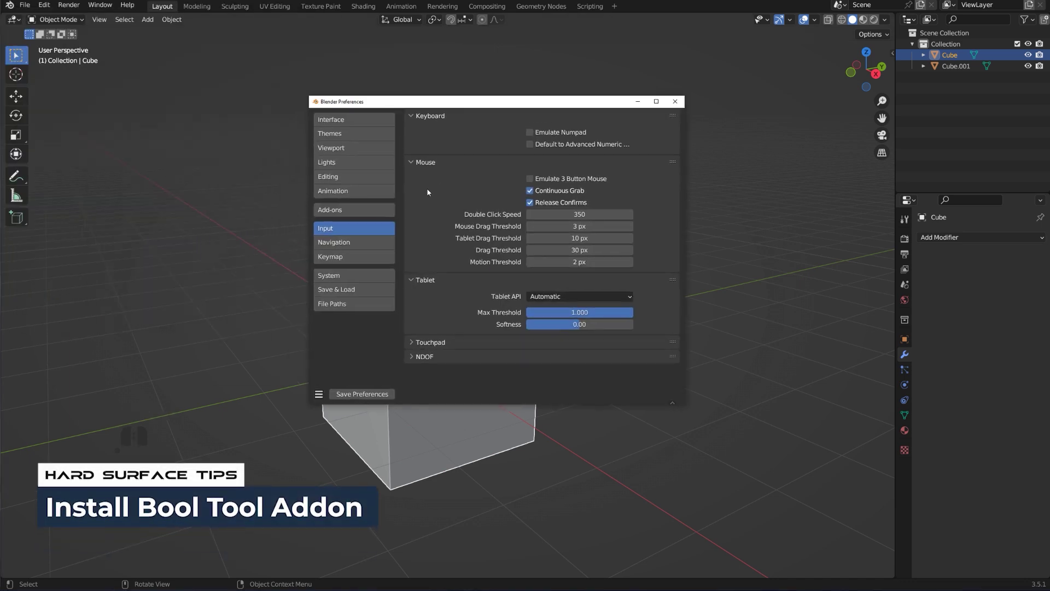
left_click(375, 212)
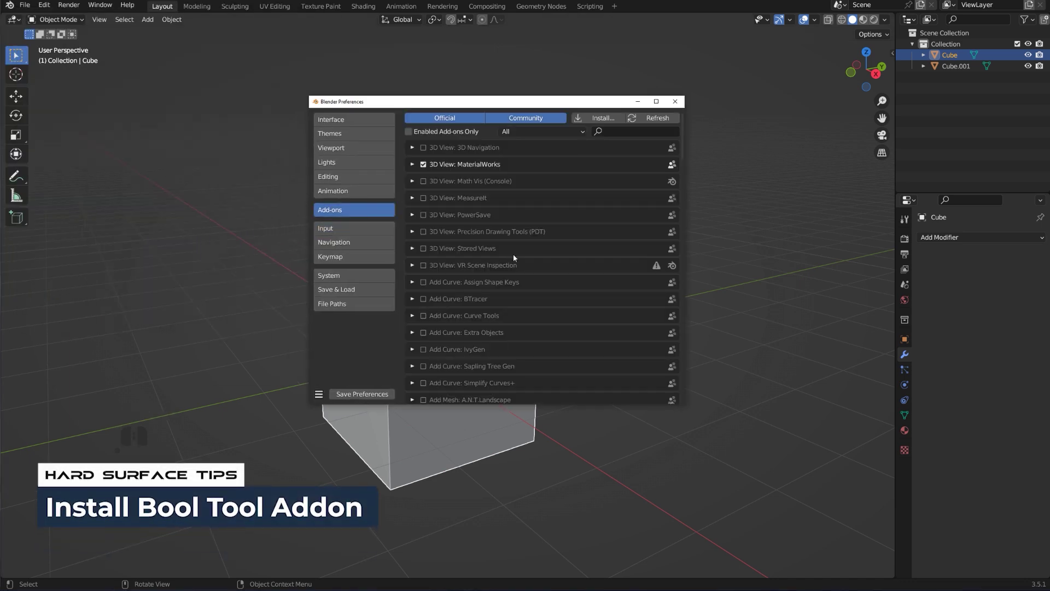
left_click(625, 132)
key("b")
key("o")
key("l")
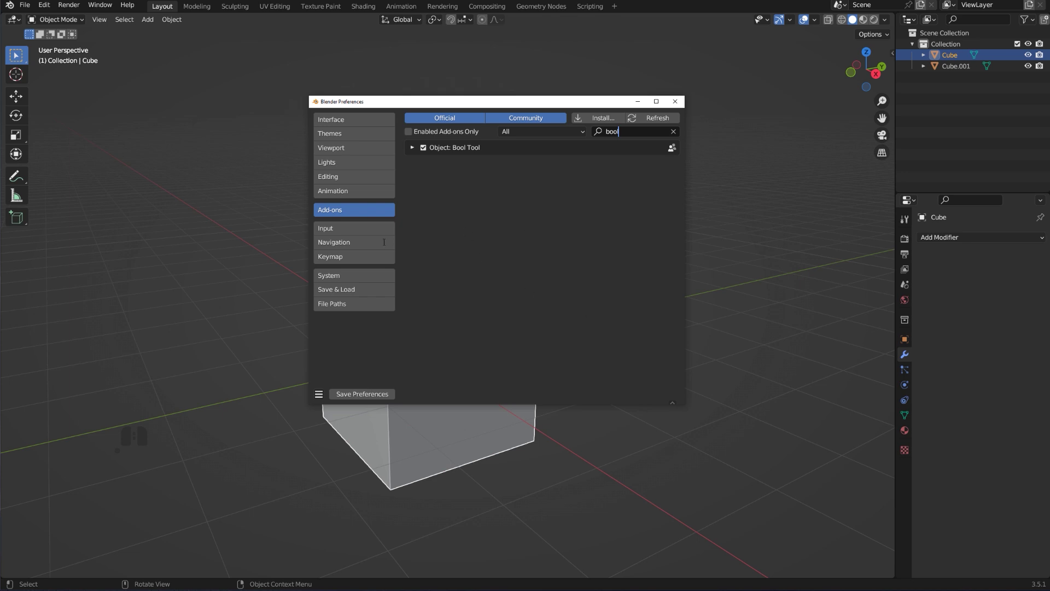
left_click(337, 229)
left_click(337, 228)
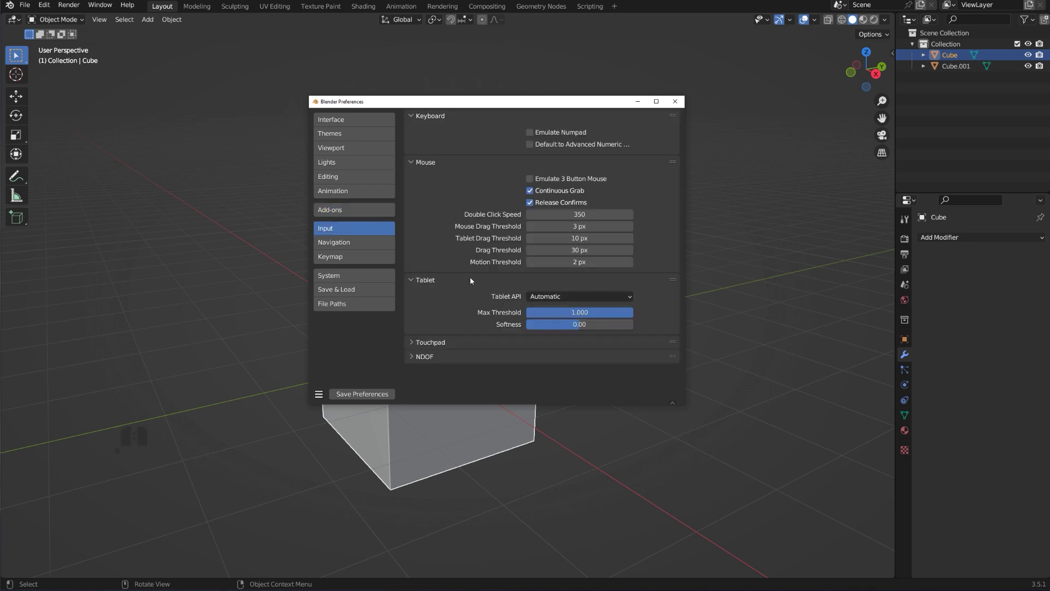
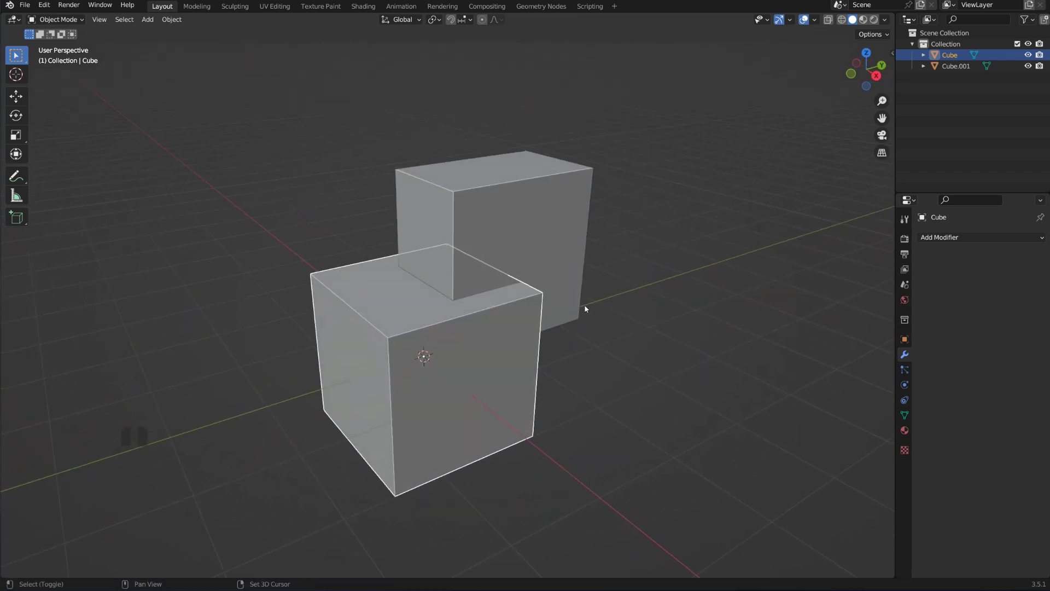
- Show the N transform sidebar and frame both cubes in view
middle_click(567, 293)
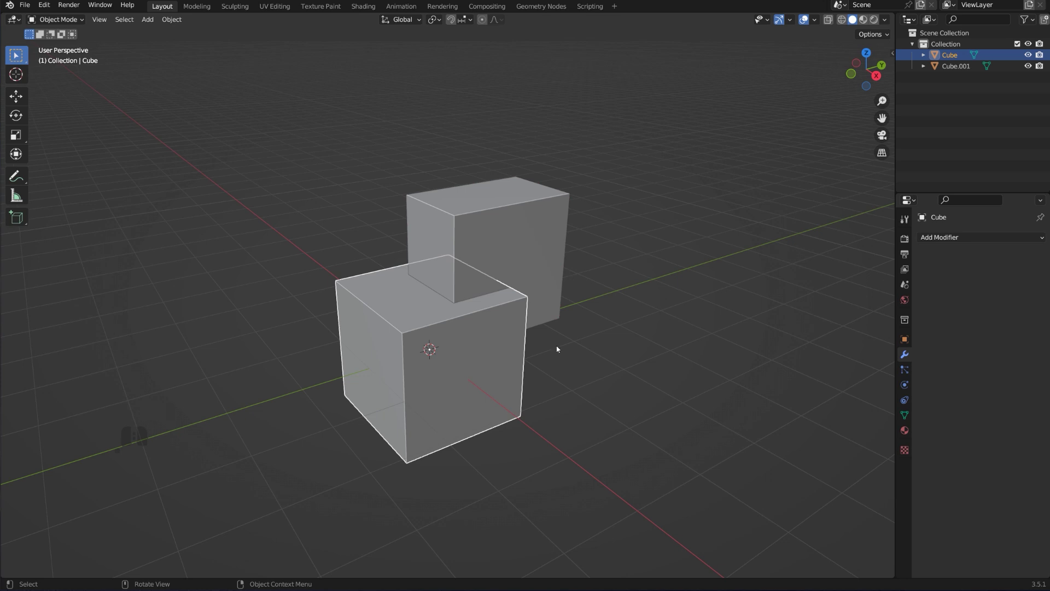
key("n")
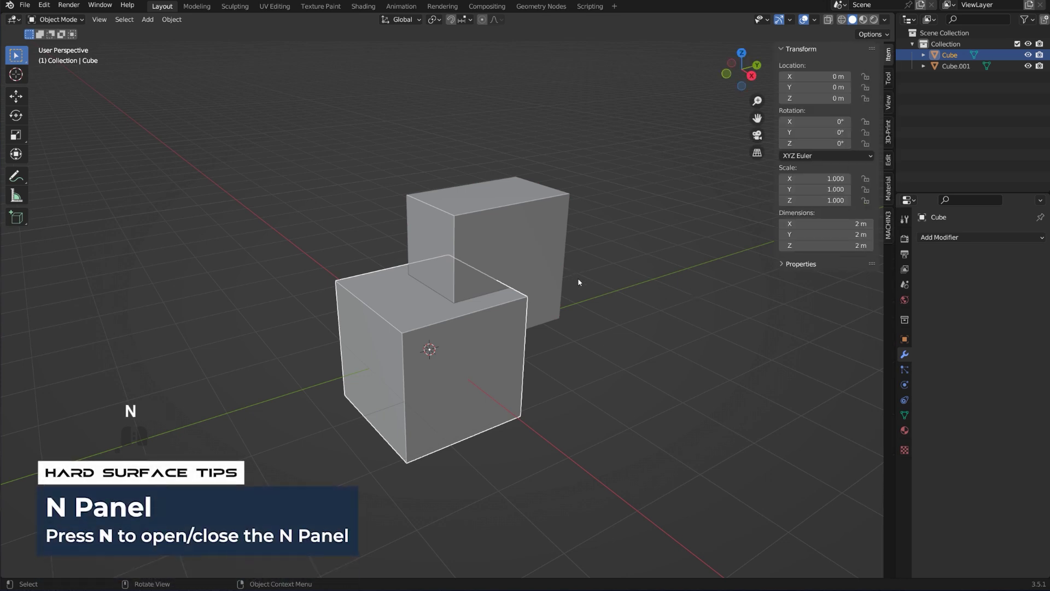
middle_click(586, 280)
middle_click(590, 275)
middle_click(600, 254)
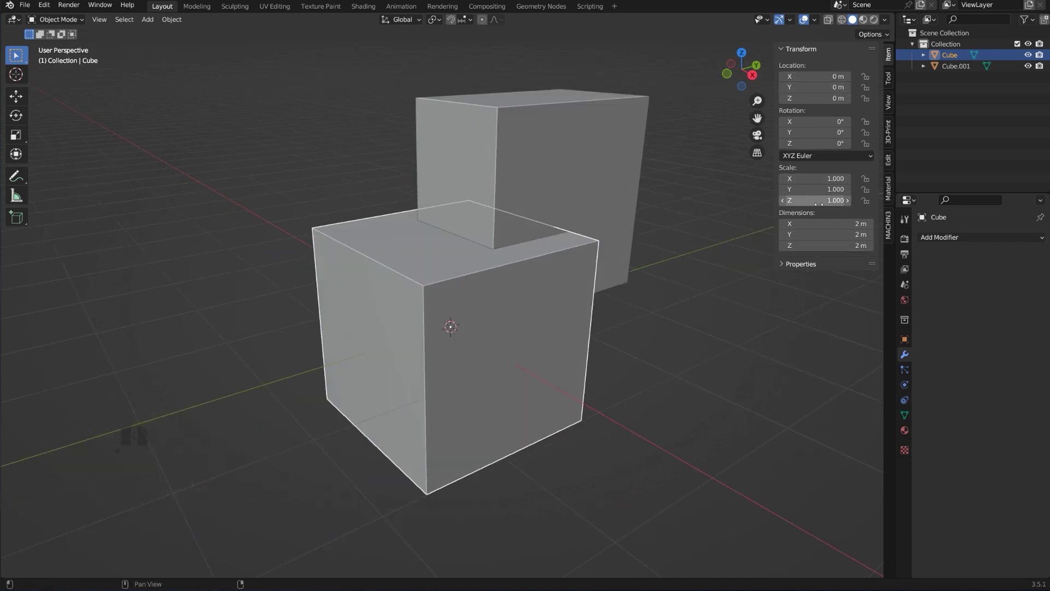
left_click(856, 20)
middle_click(856, 19)
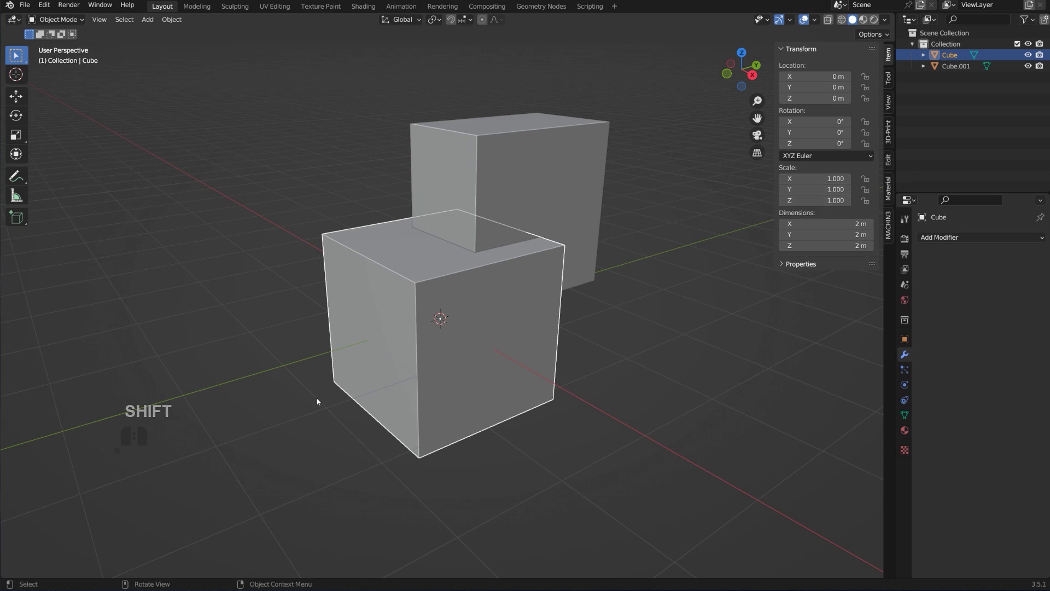
- Select Cube.001, scale it along X to 1.23 m wide and set it over the first cube's edge
left_click(546, 167)
middle_click(555, 244)
left_click_drag(595, 273, 603, 278)
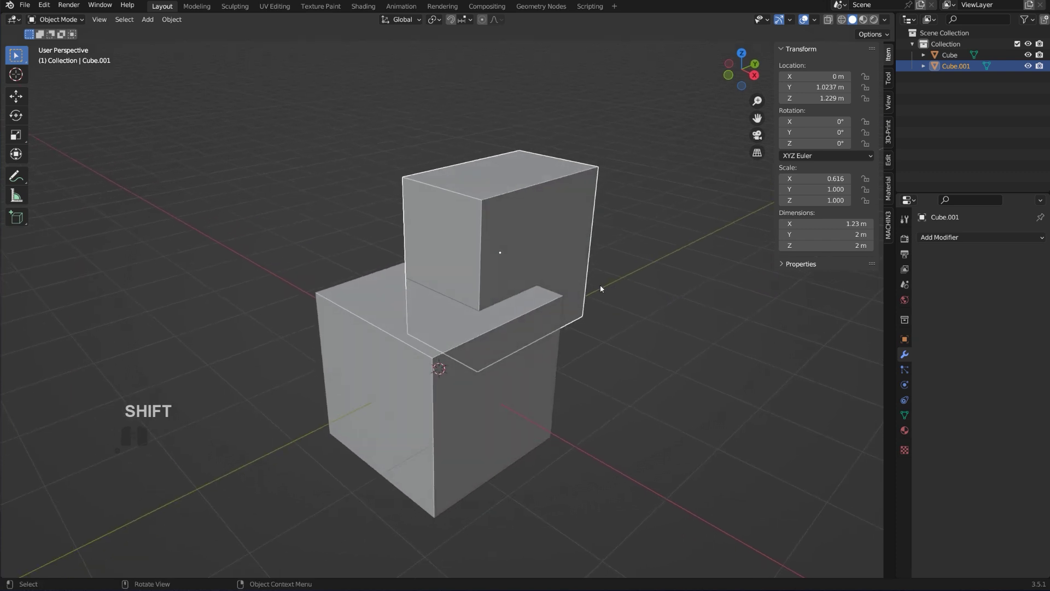
key("s")
key("x")
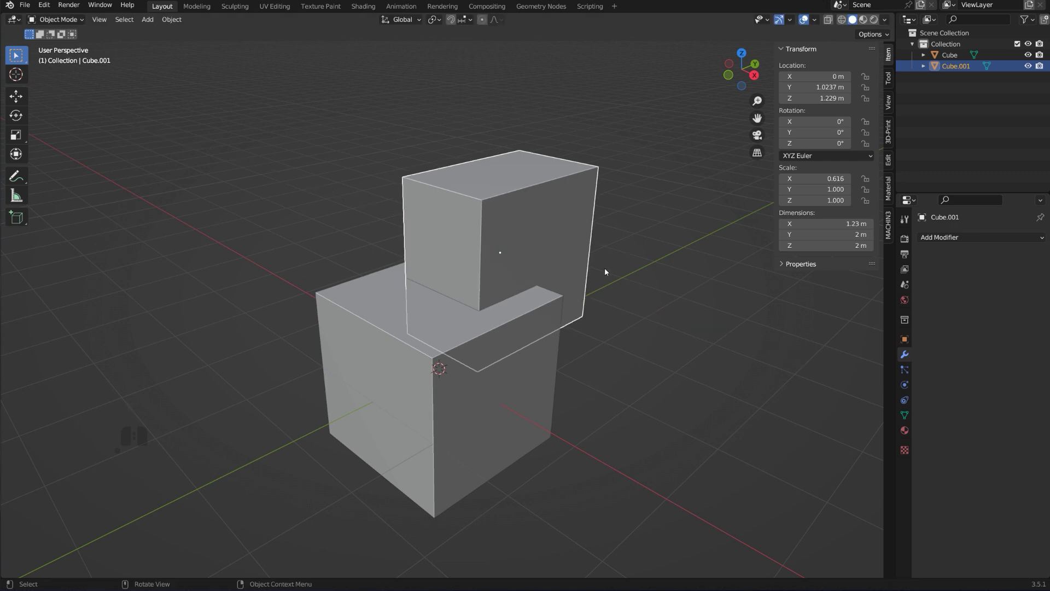
left_click(526, 219)
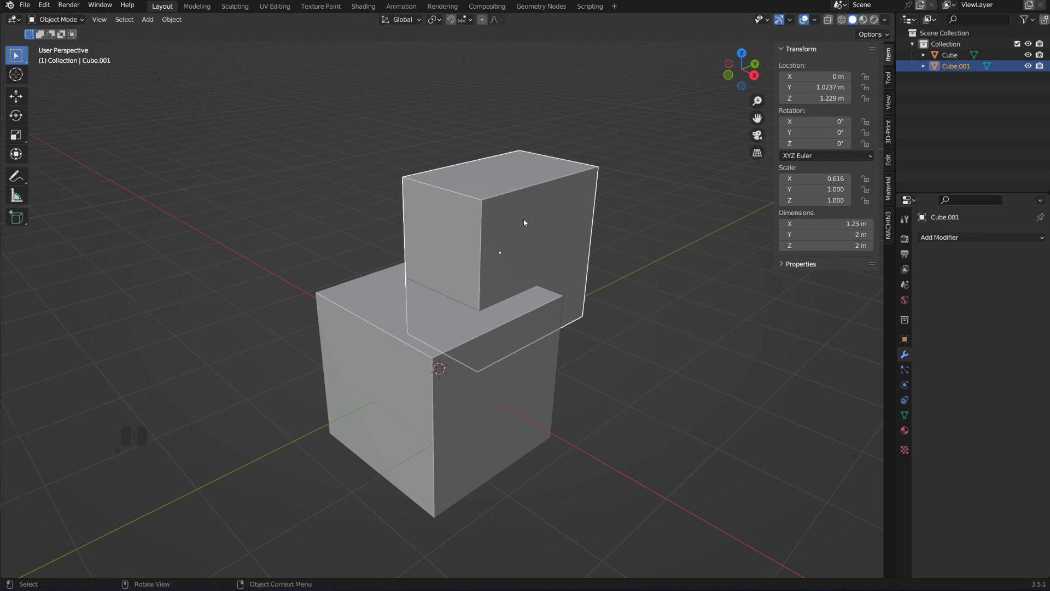
left_click_drag(618, 287, 575, 298)
middle_click(583, 280)
middle_click(577, 258)
left_click_drag(561, 239, 574, 227)
middle_click(588, 234)
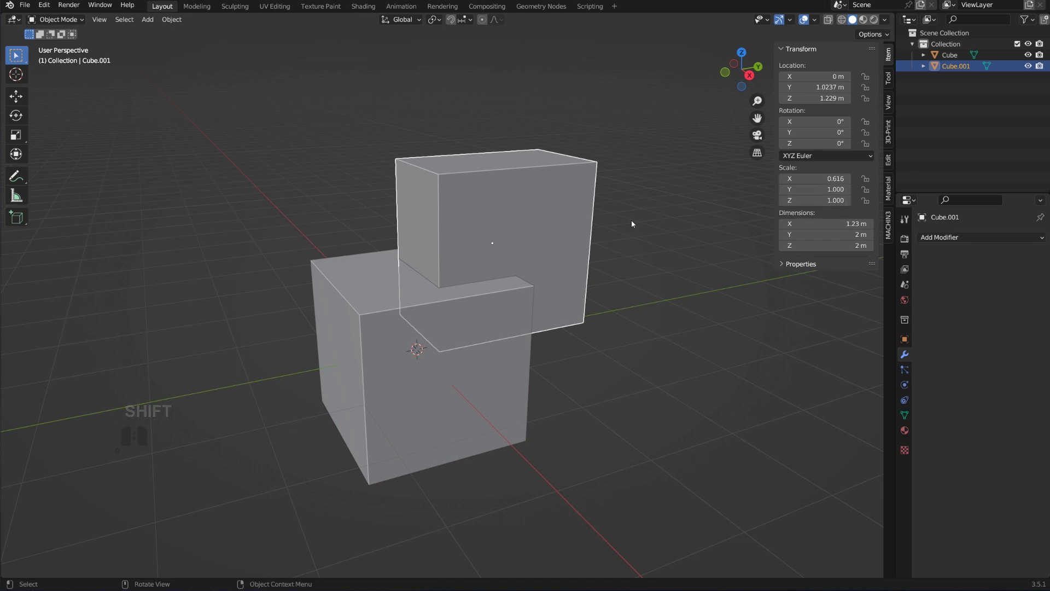
- Apply Cube.001's scale with Ctrl+A so it reads 1.0 on every axis
key("ctrl+a")
left_click(638, 202)
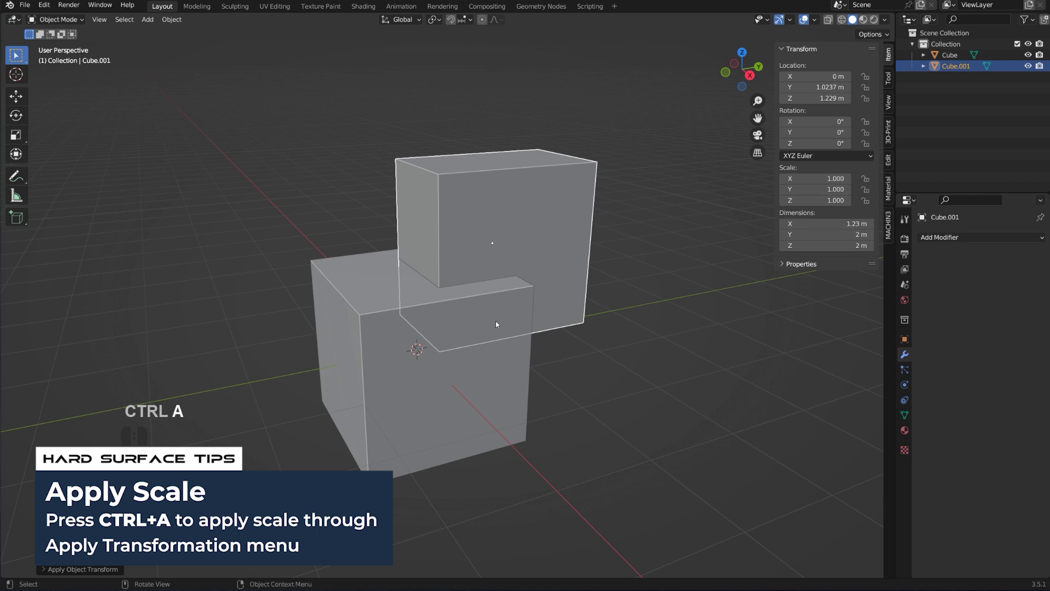
middle_click(518, 314)
middle_click(517, 289)
key("g")
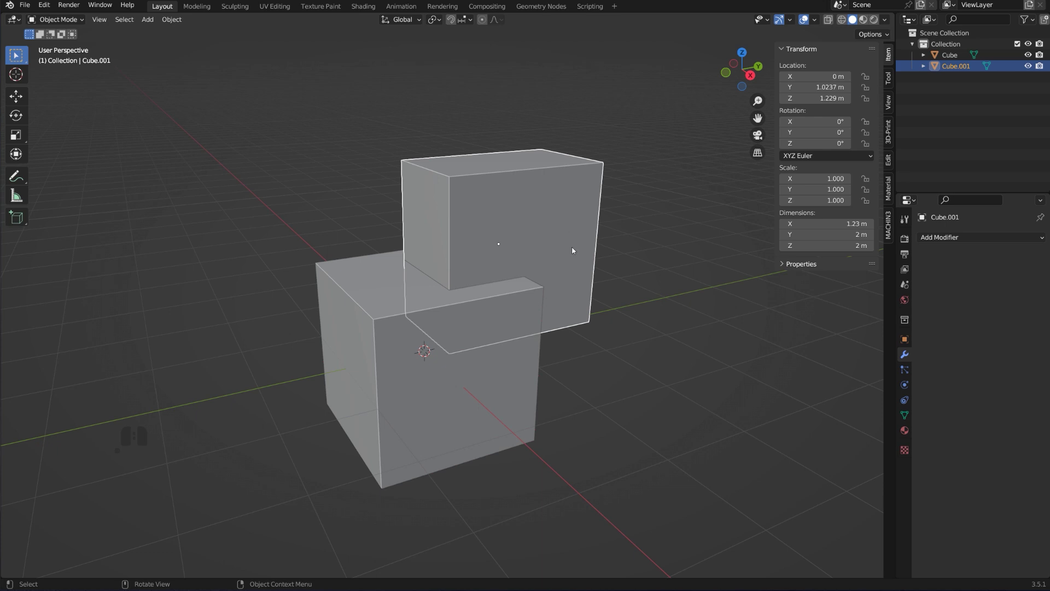
middle_click(586, 286)
- Select Cube.001 then Cube and run a Bool Tool Difference (Ctrl+Numpad-) to notch the cube
key("g")
right_click(567, 202)
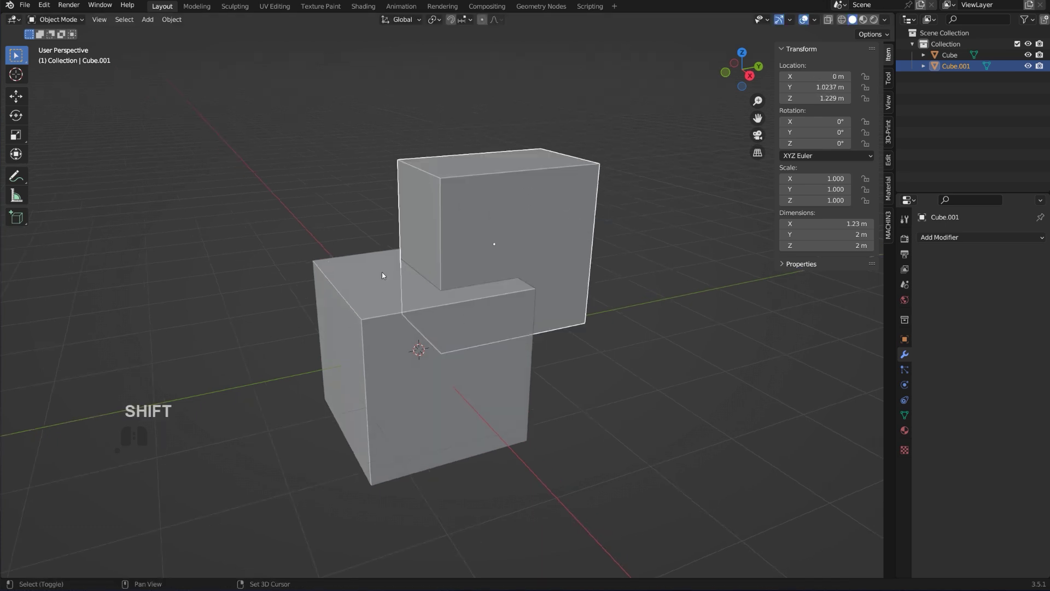
left_click(381, 275)
key("ctrl+KP_Subtract")
left_click_drag(589, 372, 452, 355)
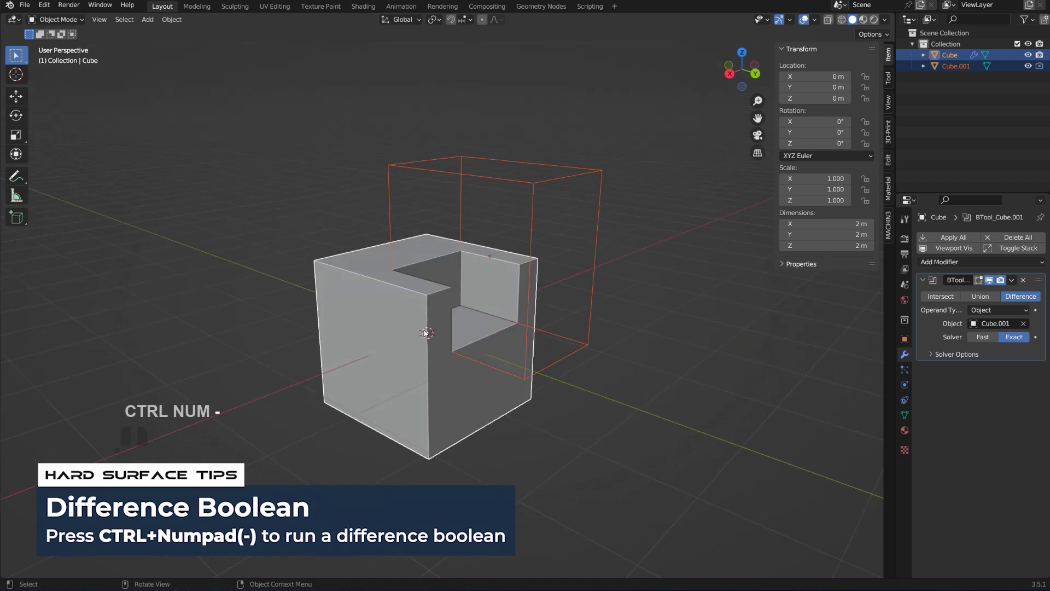
left_click(427, 331)
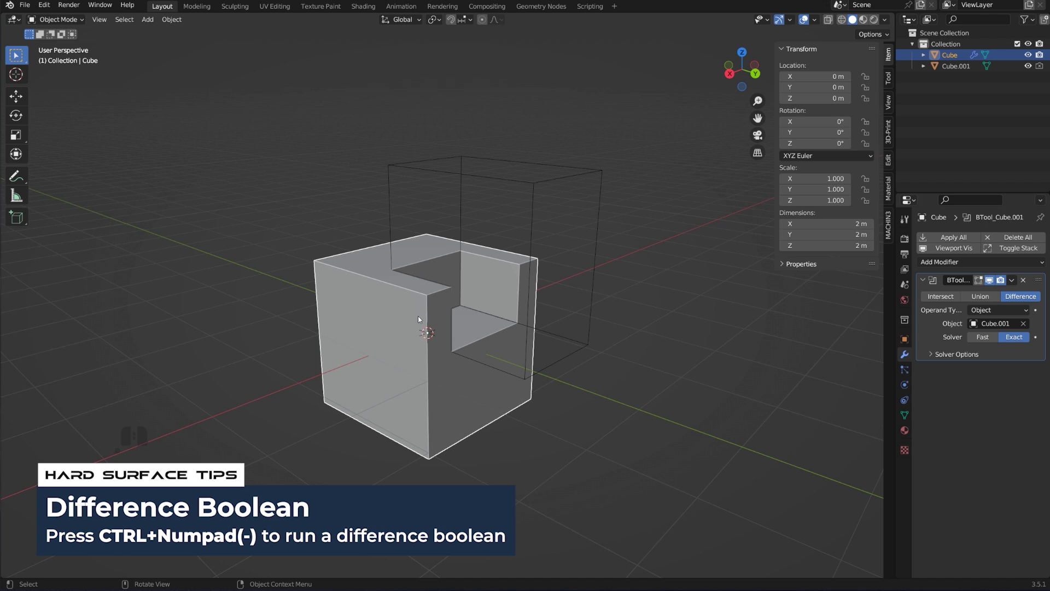
- Select the cutter cube and move it with G to reshape the live notch
left_click_drag(406, 344, 458, 344)
left_click(580, 165)
left_click_drag(531, 237, 497, 245)
middle_click(450, 273)
middle_click(461, 305)
left_click_drag(488, 242, 502, 293)
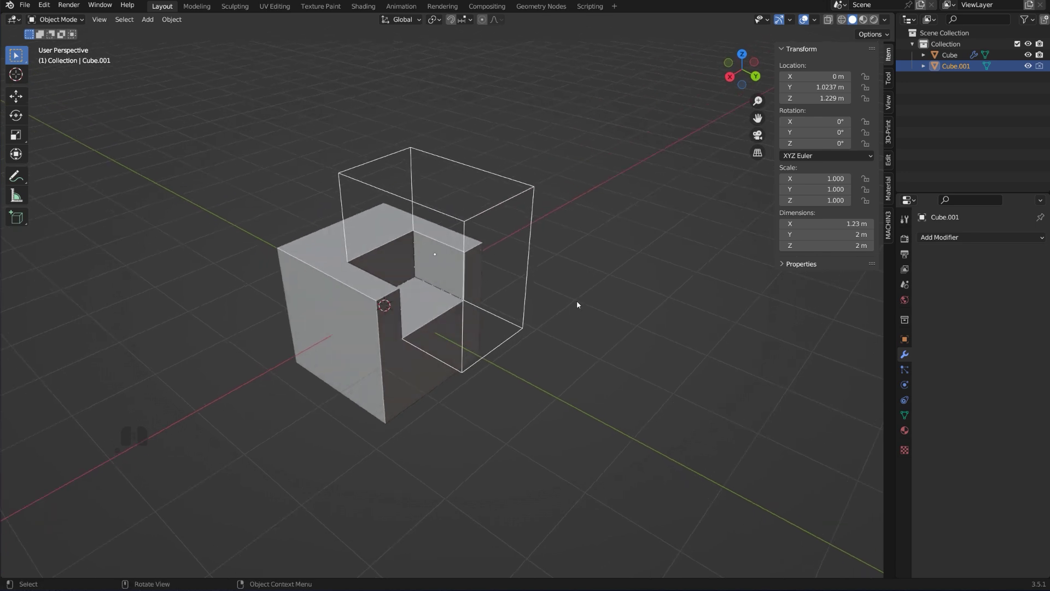
key("g")
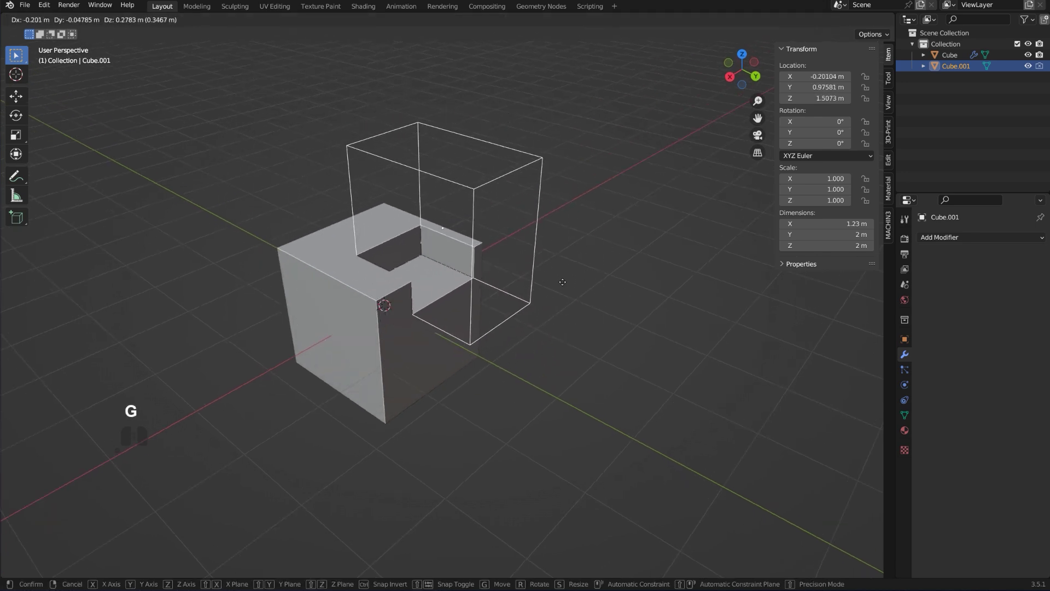
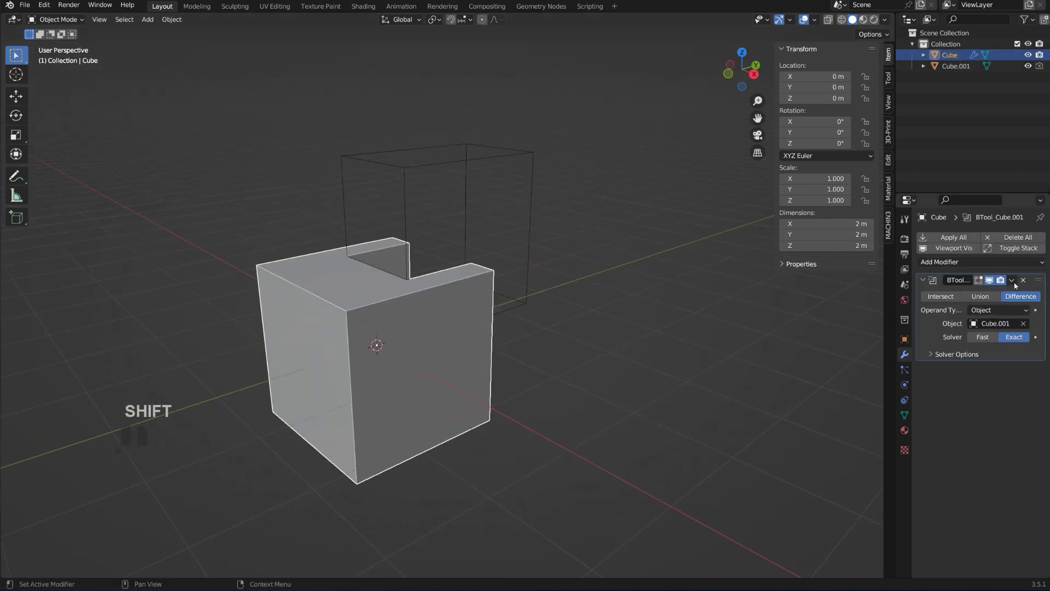
- Toggle options on the cube's Difference boolean in the modifier panel
middle_click(661, 314)
left_click_drag(579, 317, 486, 326)
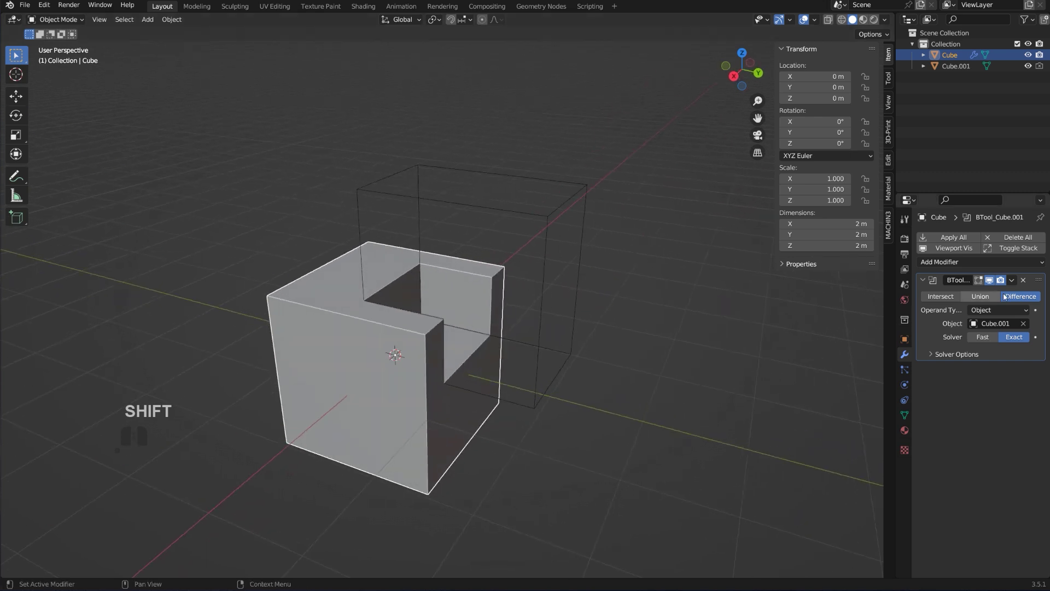
left_click(992, 296)
left_click(943, 297)
left_click_drag(493, 425, 580, 357)
left_click_drag(579, 350, 452, 377)
left_click(1028, 296)
- Orbit around the notched cube and reselect the cutter
middle_click(400, 391)
left_click_drag(411, 297, 430, 277)
left_click_drag(441, 275, 481, 280)
middle_click(496, 285)
left_click_drag(486, 280, 563, 288)
left_click_drag(542, 277, 561, 296)
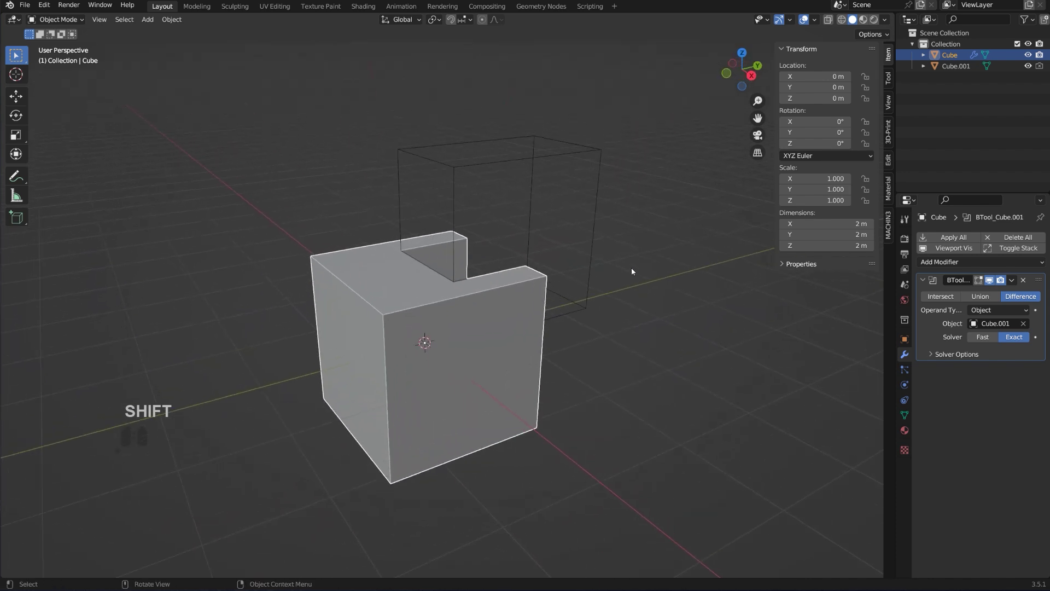
left_click(600, 200)
- Duplicate the cutter along Y as Cube.002 placed in front of the cube
key("shift+d")
key("y")
key("shift+d")
left_click(404, 327)
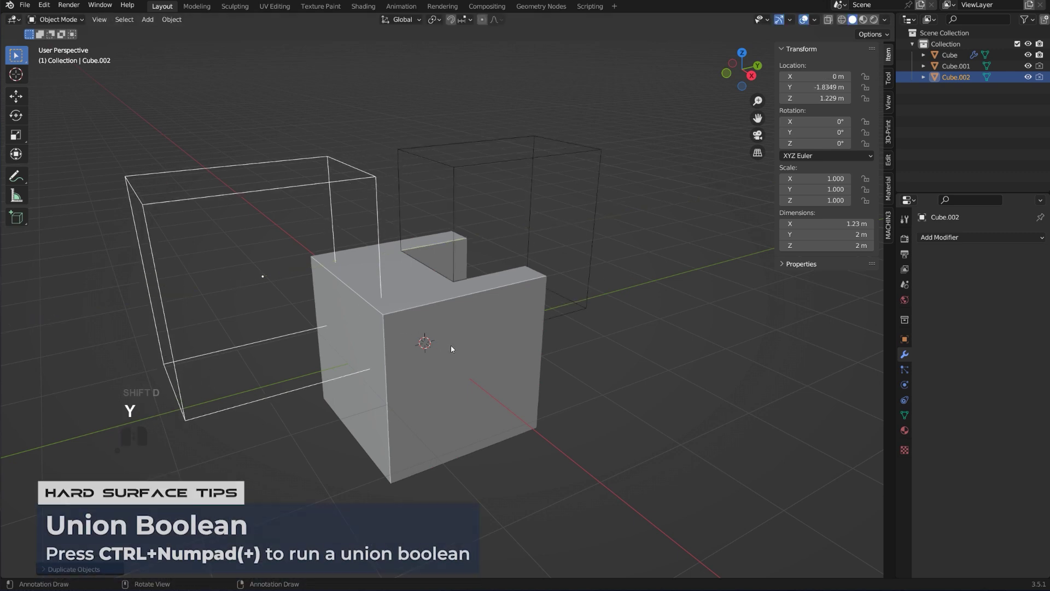
- Select the cube with Cube.002 and merge them with a Bool Tool Union (Ctrl+Numpad+)
left_click(456, 345)
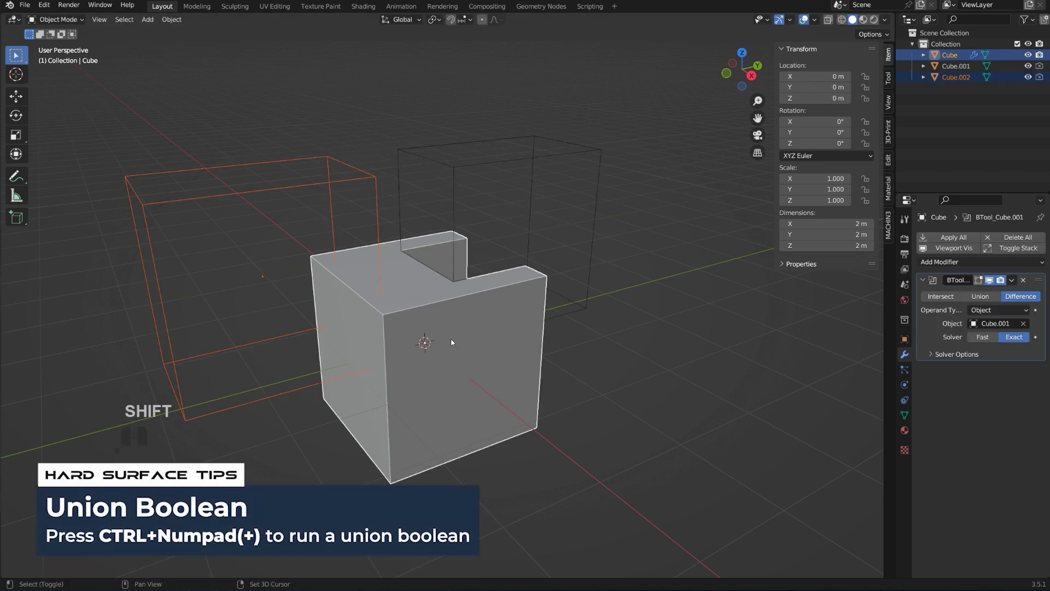
key("ctrl+KP_Add")
key("ctrl+KP_6")
left_click_drag(456, 308, 388, 311)
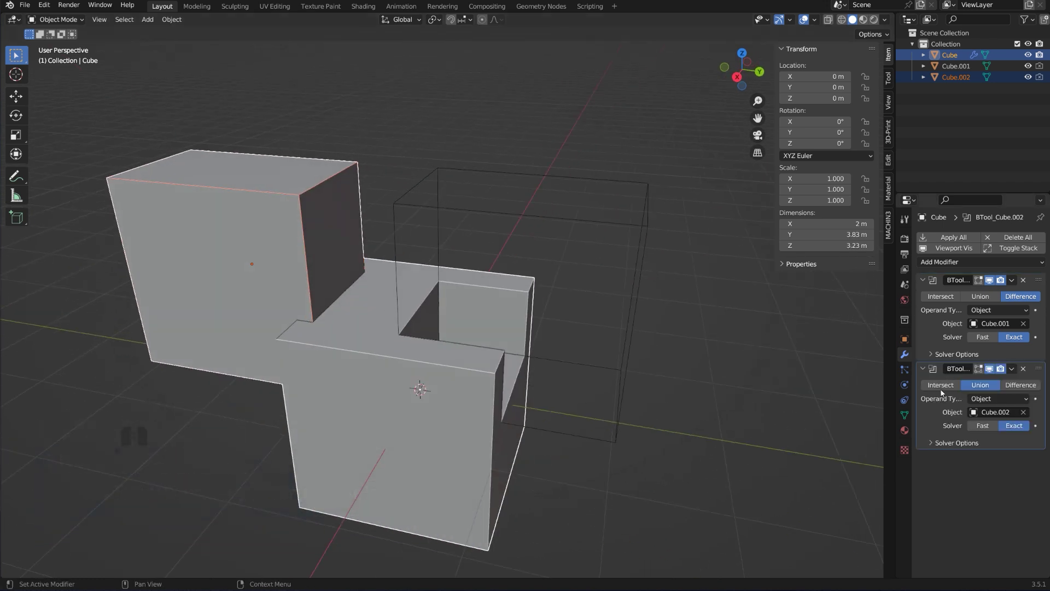
- Select the first cutter box, undo once and look over the shapes
left_click(944, 389)
key("ctrl+z")
left_click_drag(566, 313, 521, 296)
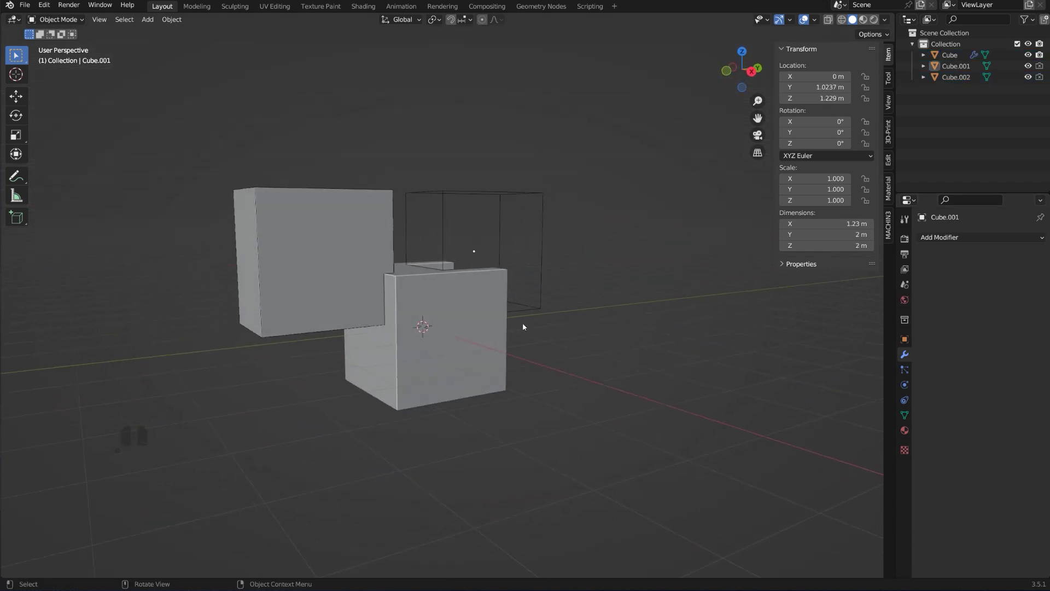
middle_click(528, 323)
middle_click(586, 309)
- Select all objects and delete them to clear the scene
key("a")
key("x")
key("a")
left_click(612, 313)
- Add a fresh cube with Shift+A and duplicate it upward as a raised cutter box
key("shift+a")
left_click(576, 339)
left_click_drag(524, 351, 521, 367)
left_click_drag(523, 373, 487, 369)
key("shift+d")
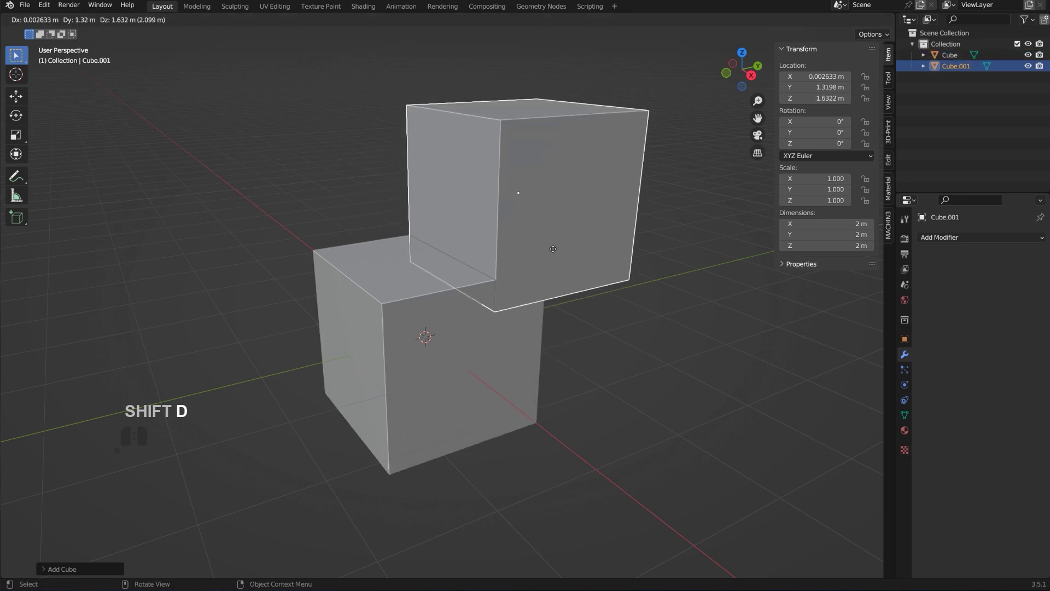
key("shift+x")
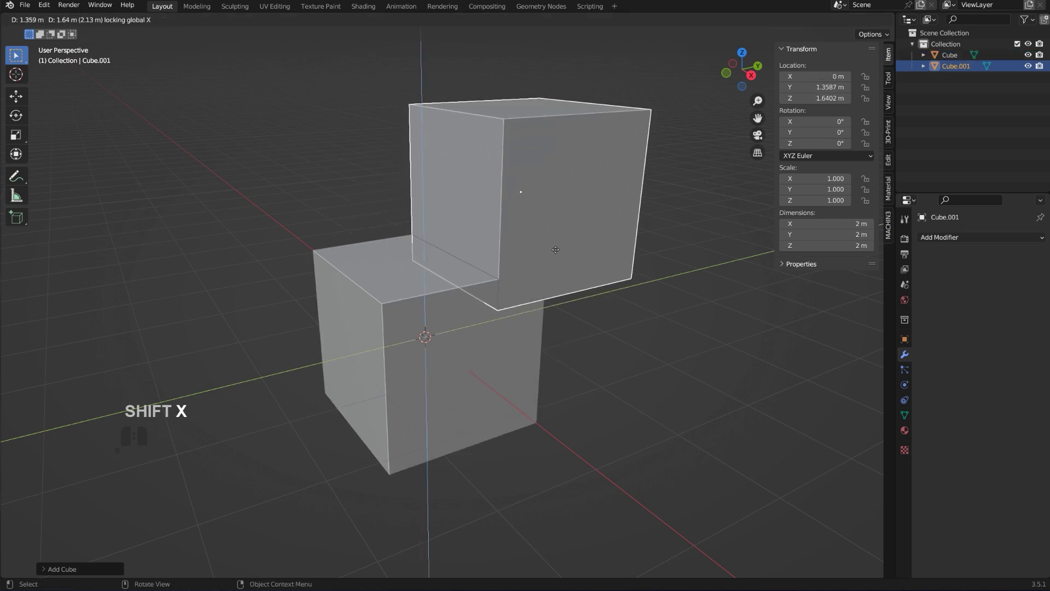
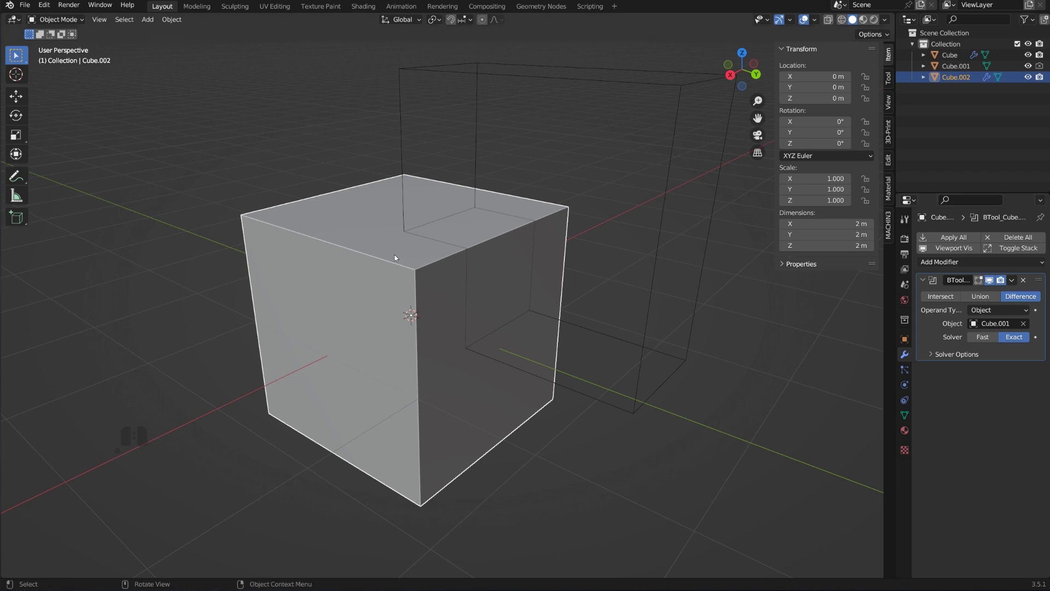
- After the Bool Tool Slice, select the small intersected piece and inspect it from the front
left_click(487, 249)
key("h")
key("ctrl+z")
left_click(481, 237)
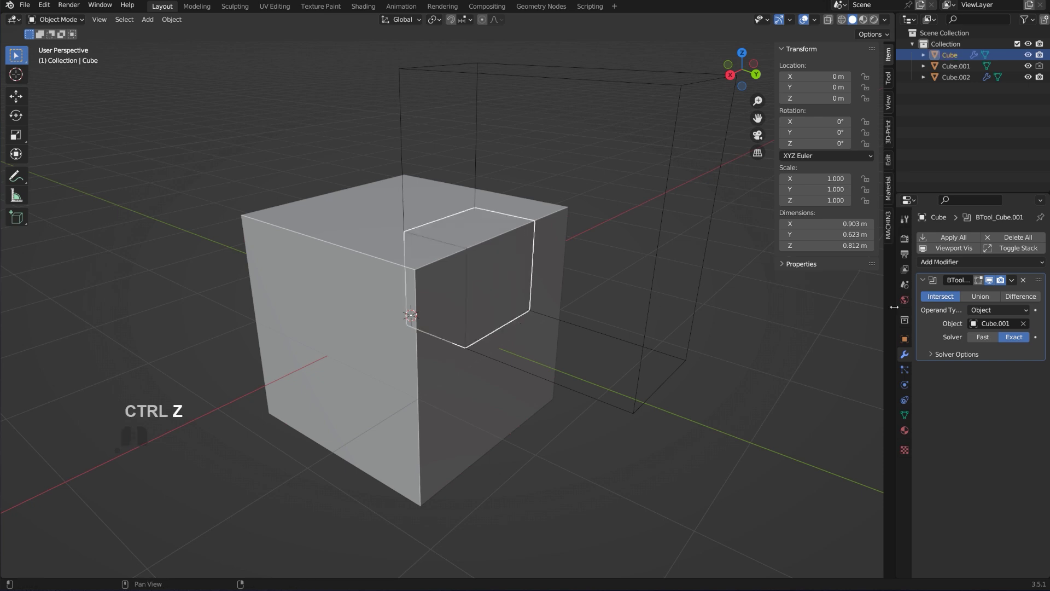
left_click_drag(545, 340, 599, 312)
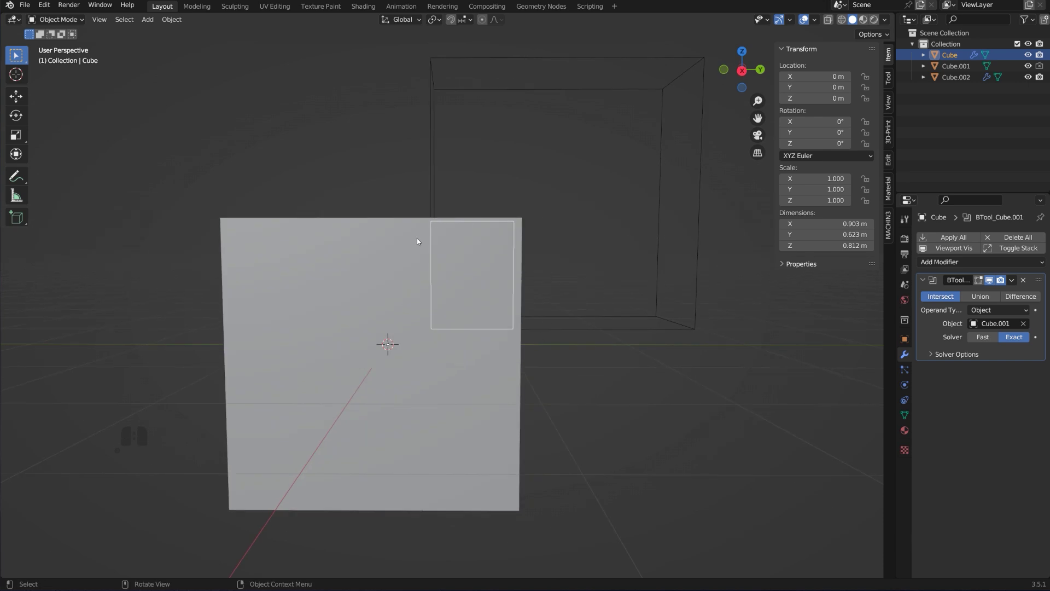
left_click_drag(570, 282, 511, 310)
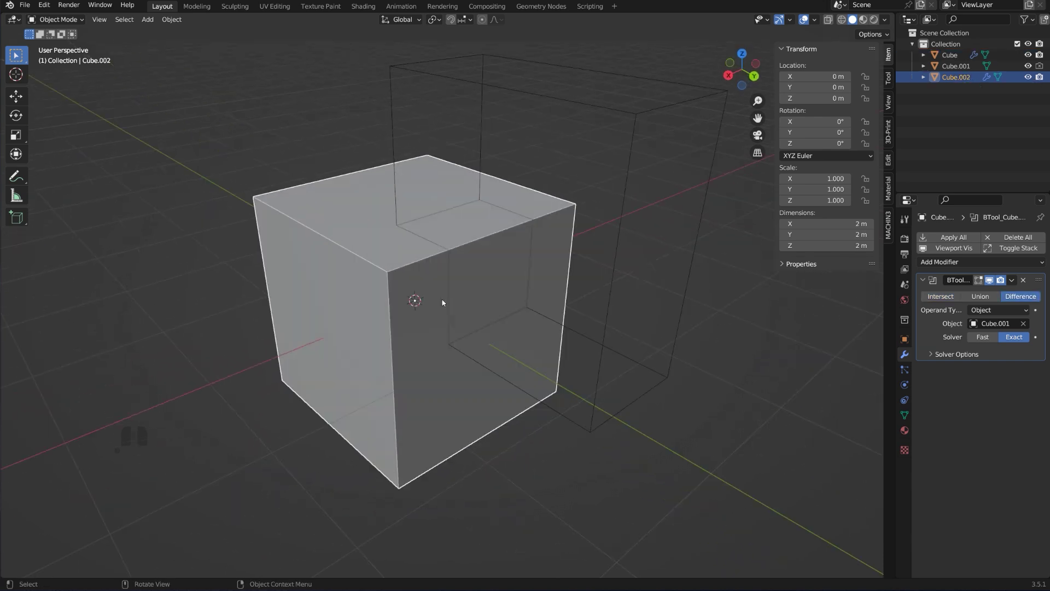
left_click(425, 273)
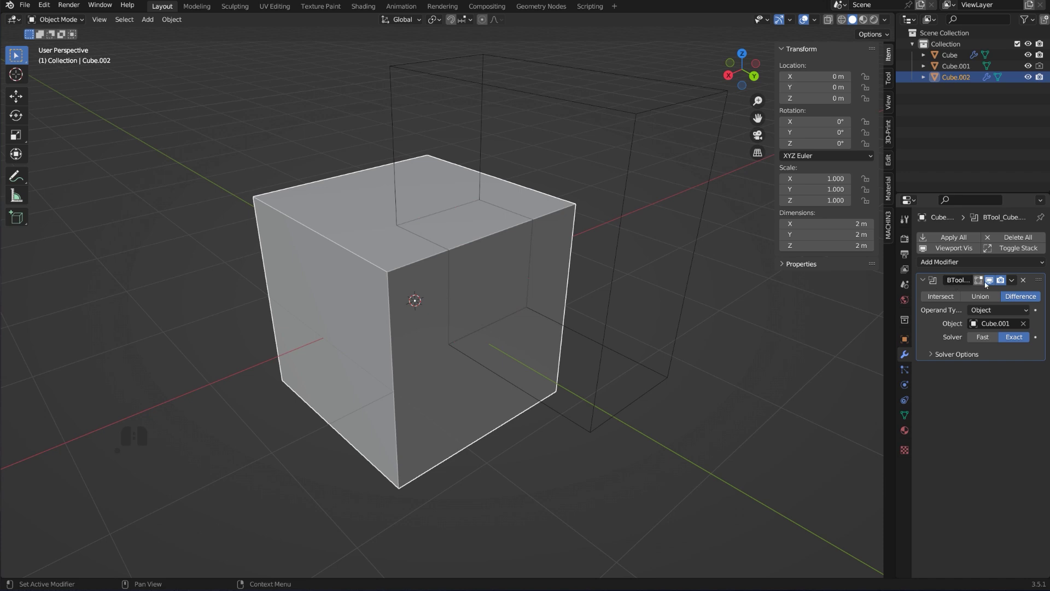
left_click(1012, 280)
left_click(997, 295)
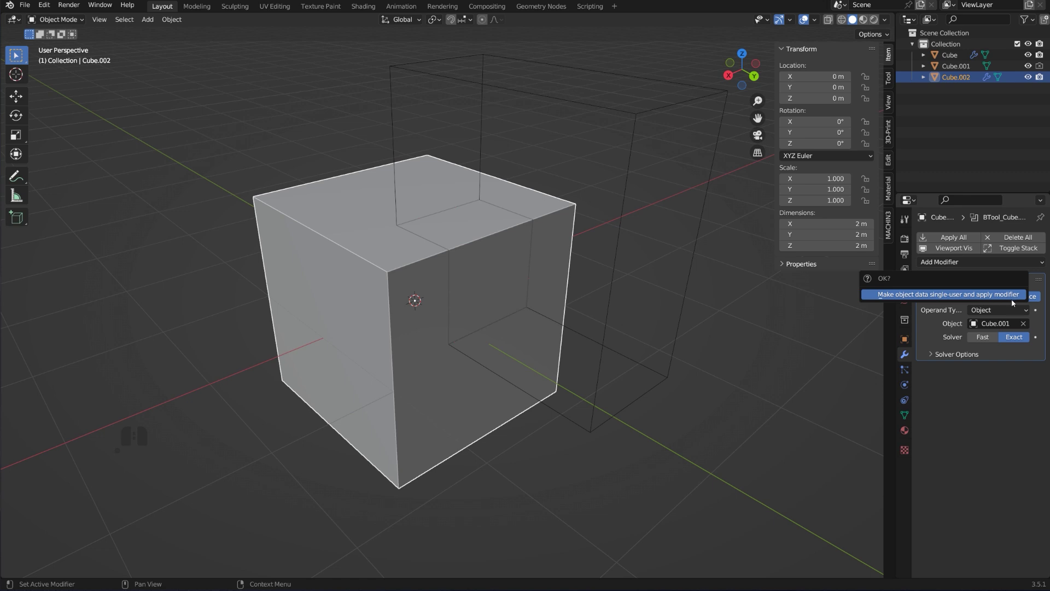
left_click(485, 244)
left_click(447, 277)
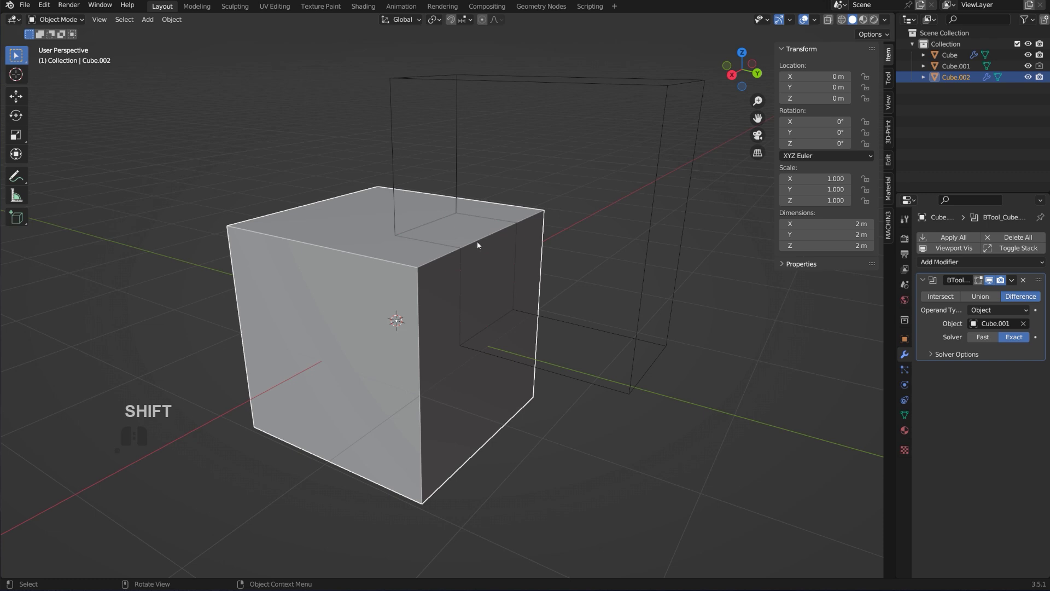
left_click(482, 245)
left_click(353, 238)
left_click(336, 214)
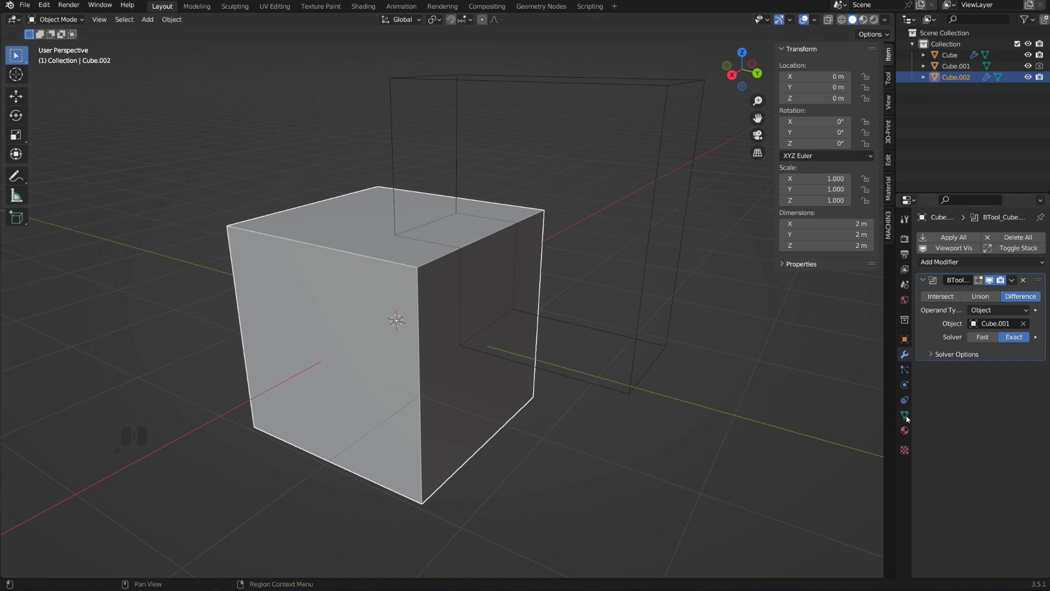
left_click(911, 418)
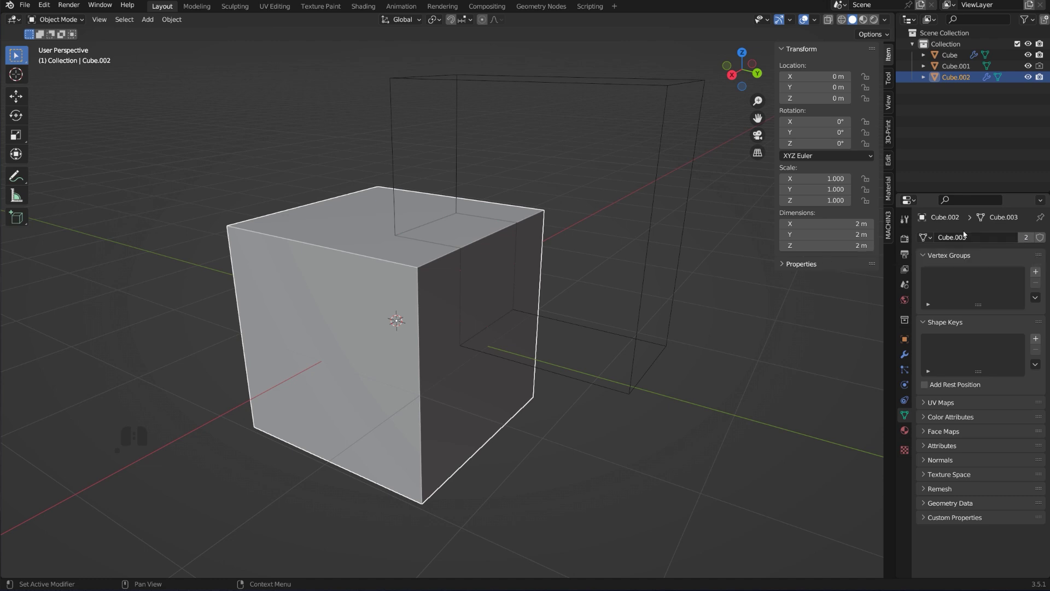
left_click(427, 262)
left_click(908, 360)
left_click(1015, 282)
left_click(993, 292)
left_click(994, 290)
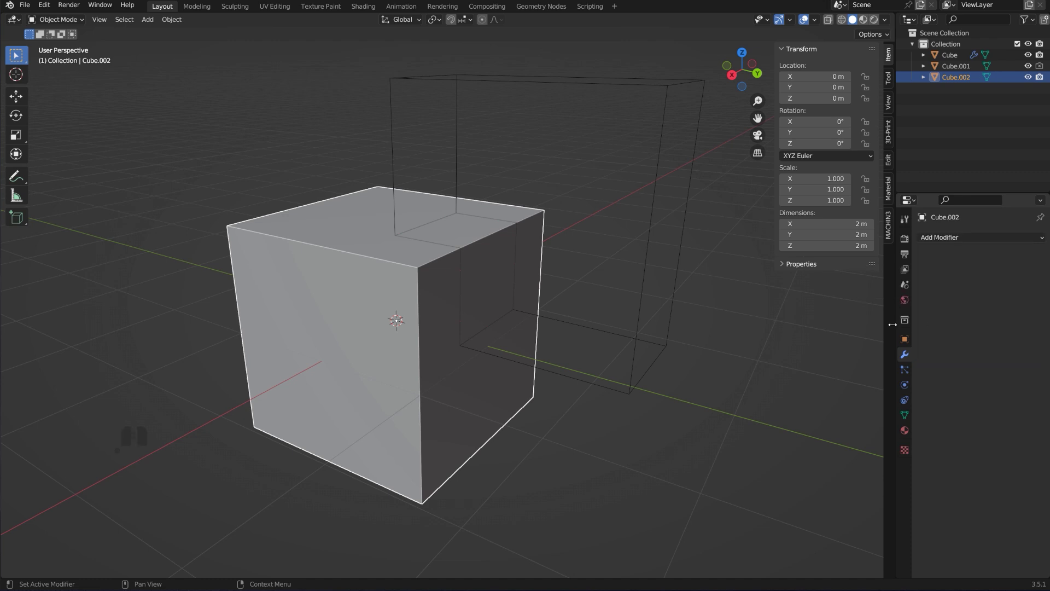
left_click(440, 290)
key("g")
key("y")
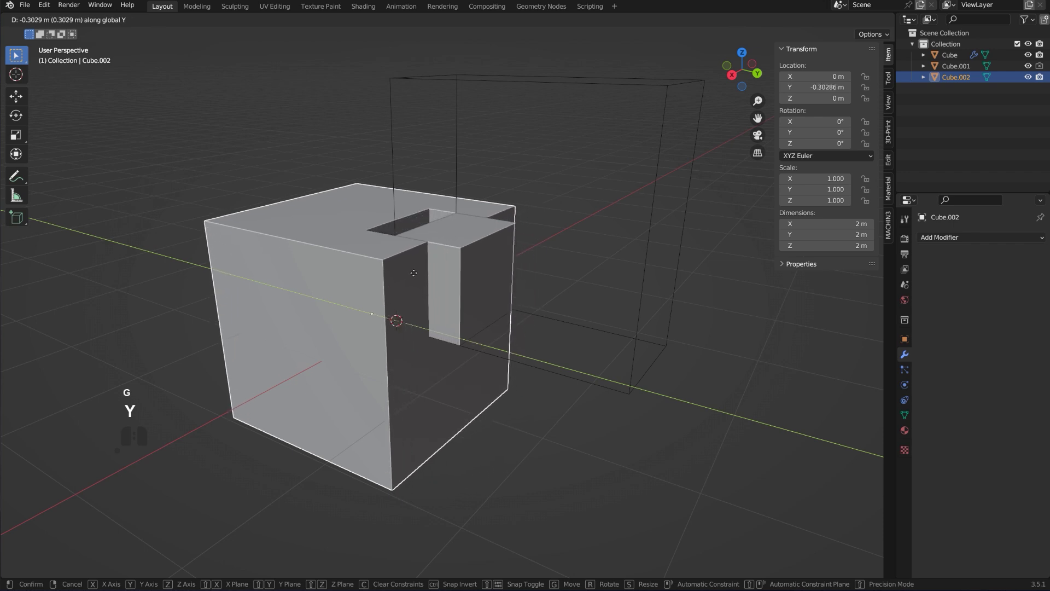
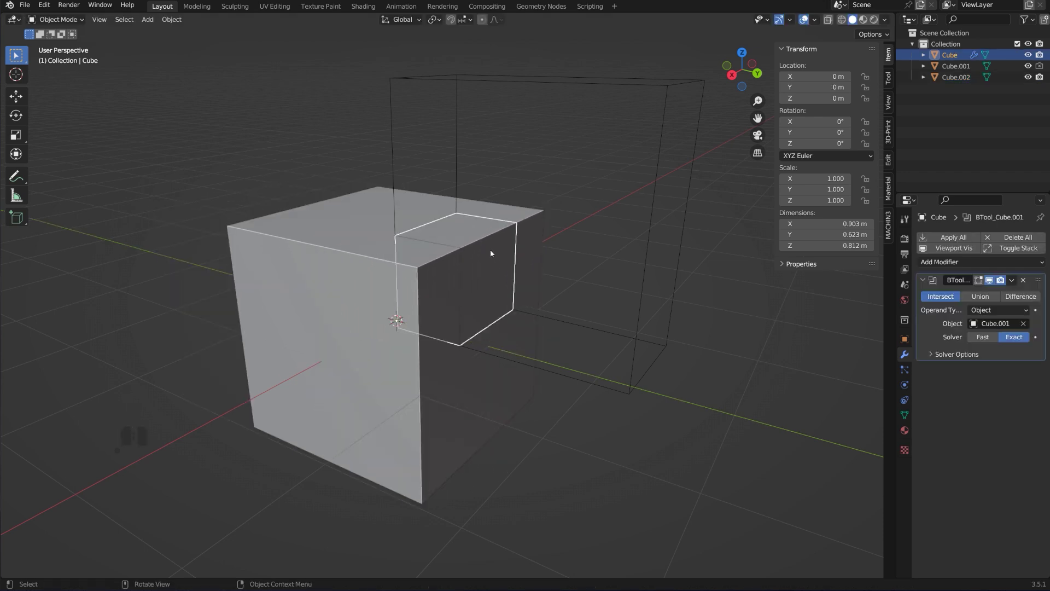
key("g")
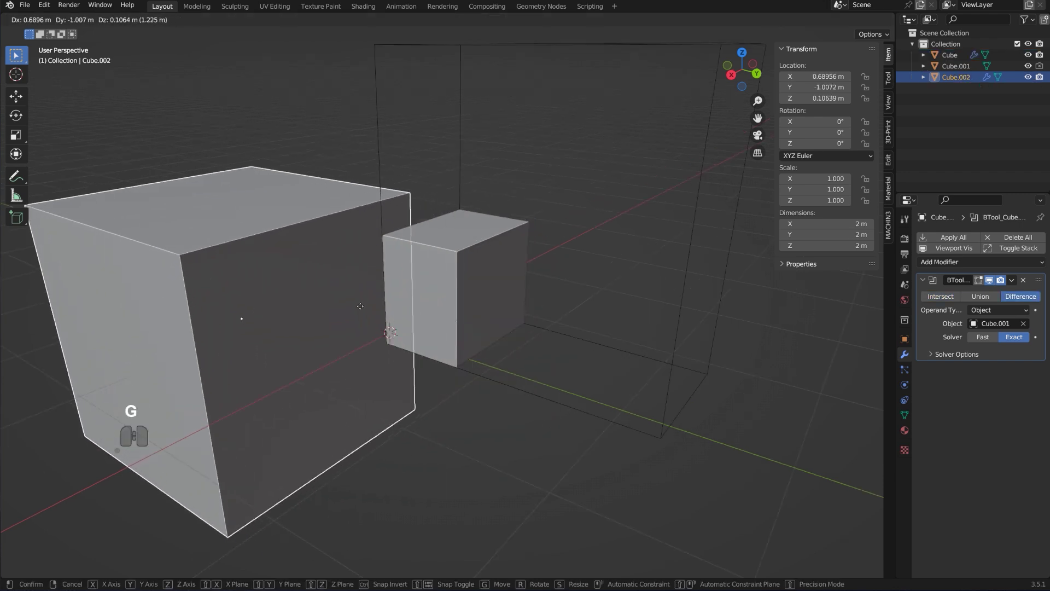
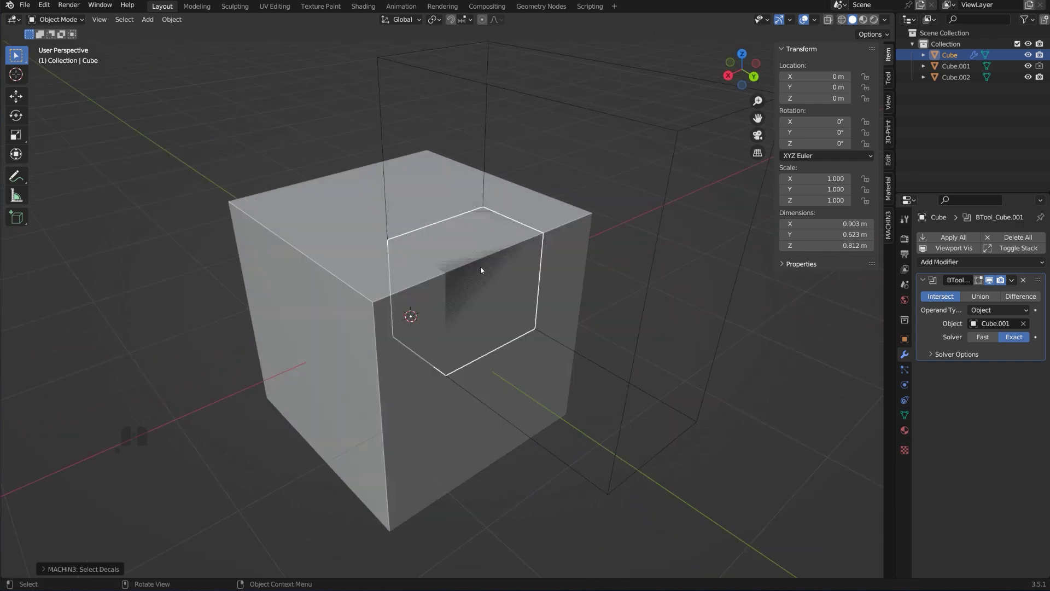
- Undo a stray change and select the small intersected piece (Cube)
left_click(486, 266)
left_click(485, 266)
left_click(485, 266)
key("ctrl+z")
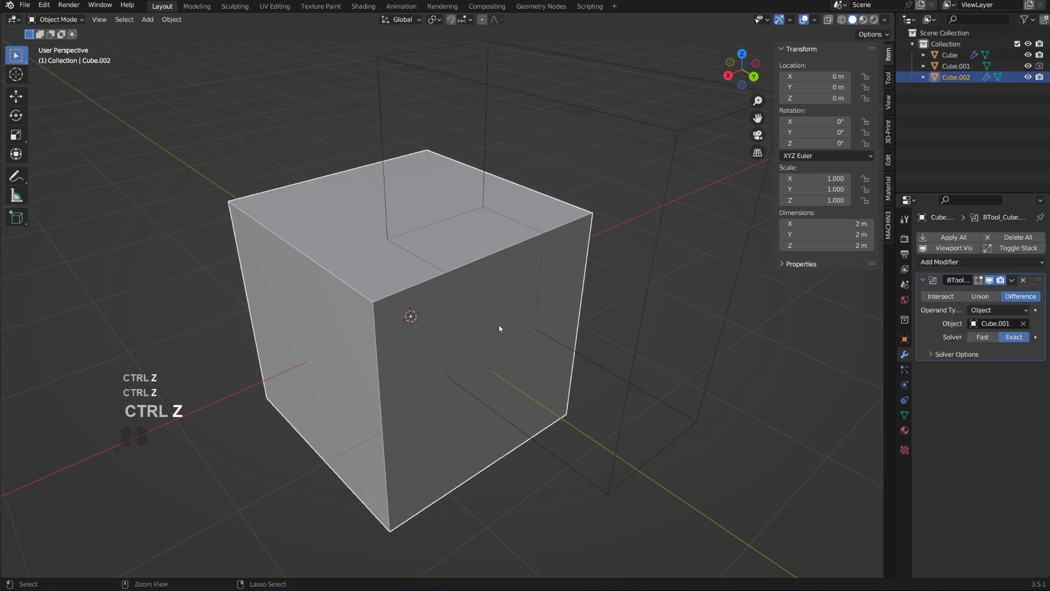
middle_click(484, 312)
left_click(476, 262)
middle_click(487, 328)
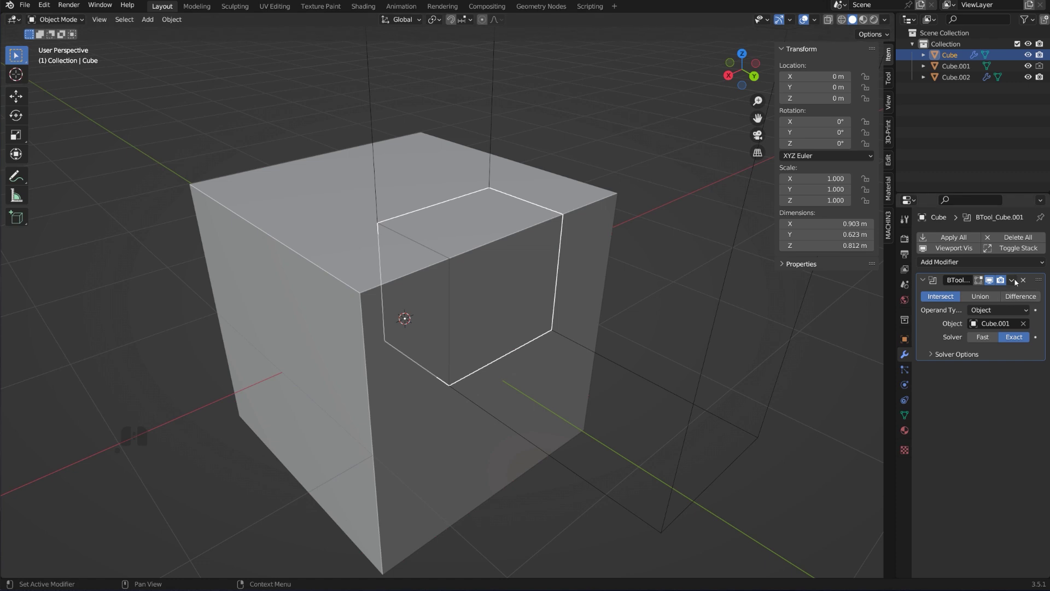
- Apply the BTool Intersect on the small piece and the Difference on the outer piece
left_click(1017, 282)
left_click(1004, 296)
left_click(1004, 297)
left_click(404, 321)
left_click(1011, 285)
left_click(1010, 292)
left_click(486, 248)
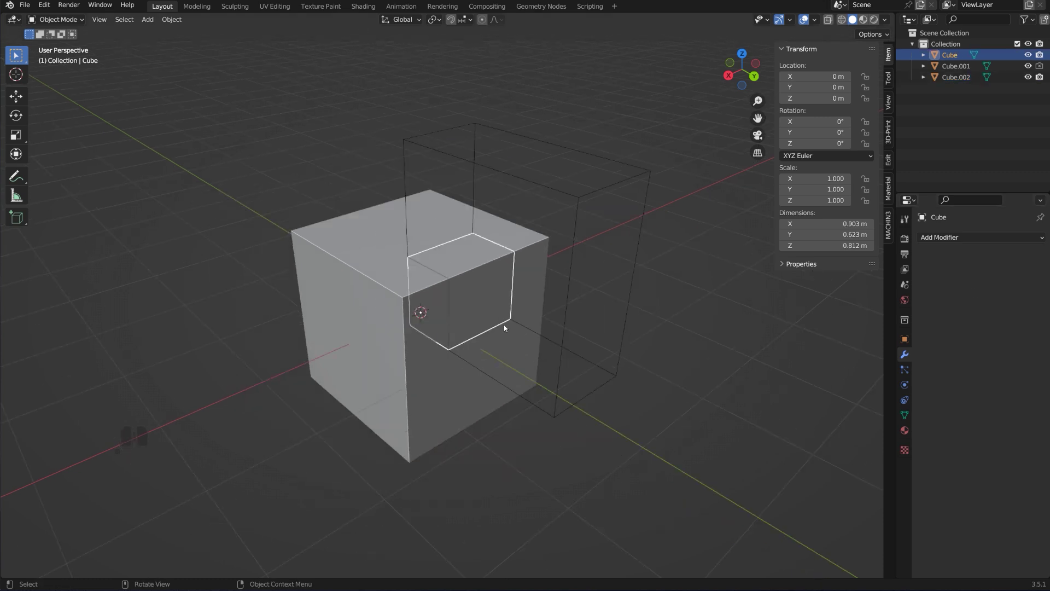
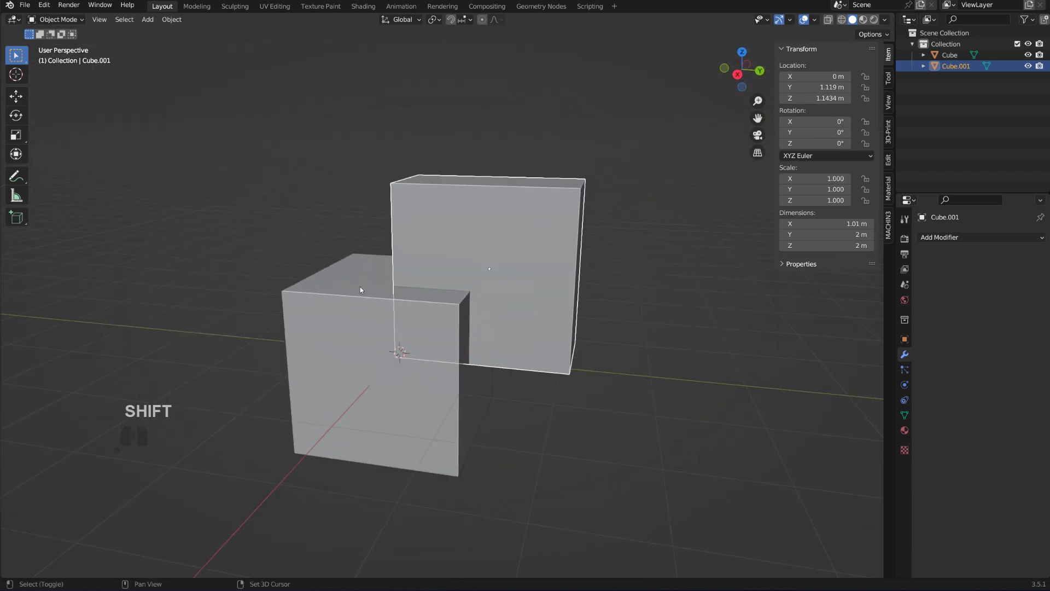
- Select the cube with the raised cutter and cut a live slot with Bool Tool Difference
left_click(364, 290)
key("ctrl+KP_Subtract")
left_click_drag(531, 291, 493, 289)
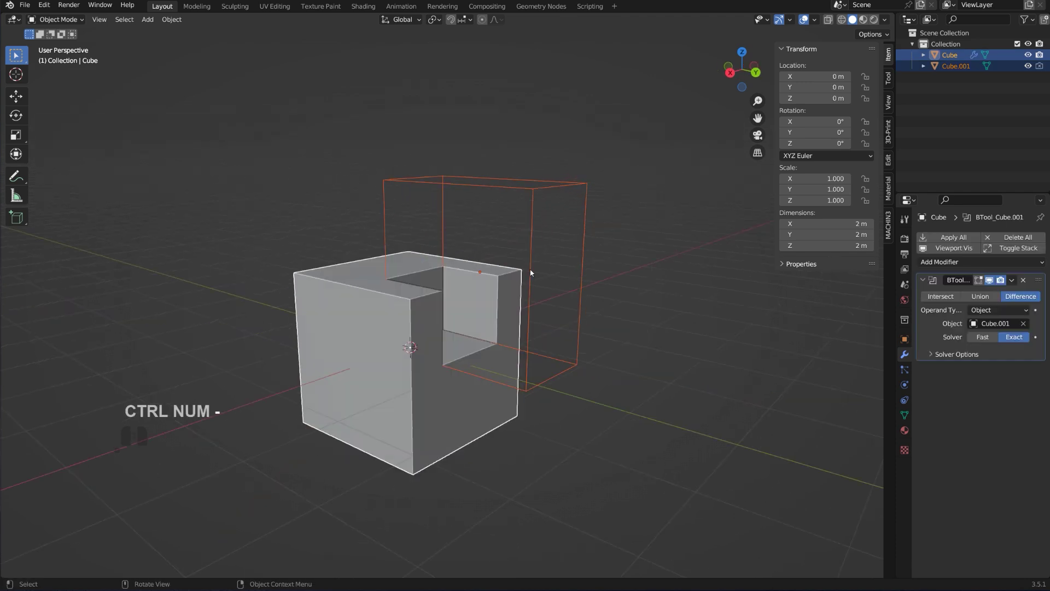
- Check the object context options on the cutter box and on the cube
left_click(578, 191)
right_click(579, 190)
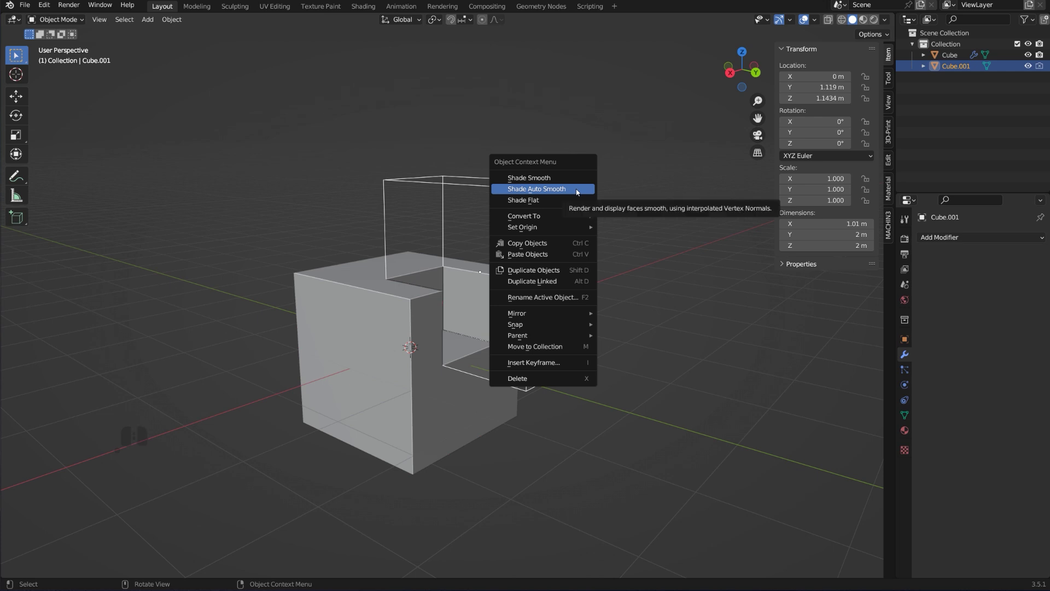
left_click(581, 191)
left_click(362, 285)
right_click(363, 285)
left_click(363, 285)
- Orbit around the slotted cube, viewing the slot straight on and back in perspective
left_click_drag(441, 341, 461, 351)
left_click_drag(470, 330, 514, 326)
left_click_drag(517, 332, 465, 312)
left_click(502, 238)
left_click_drag(491, 307, 528, 322)
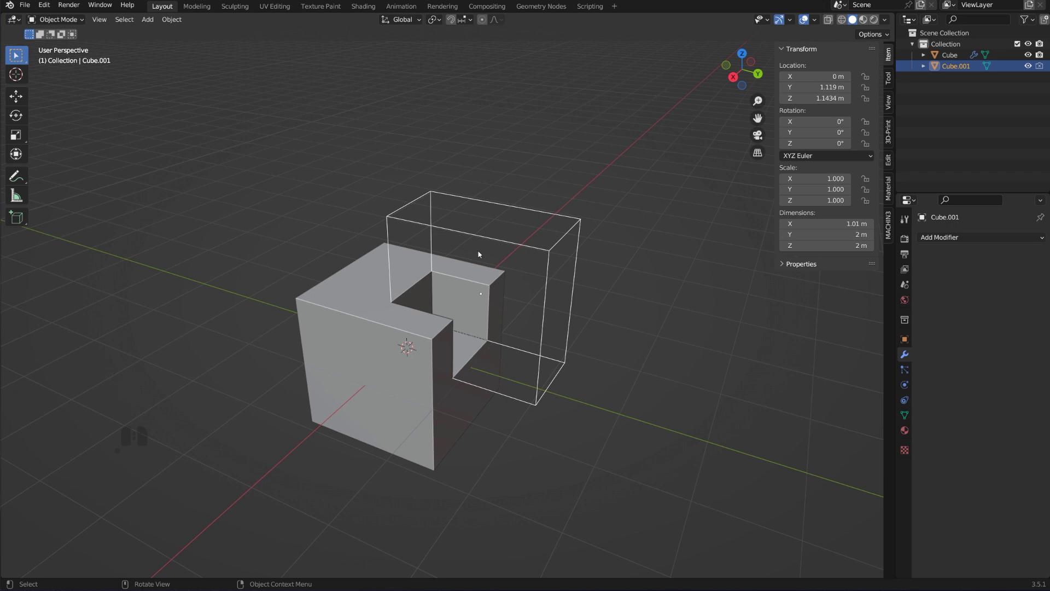
left_click_drag(483, 255, 499, 315)
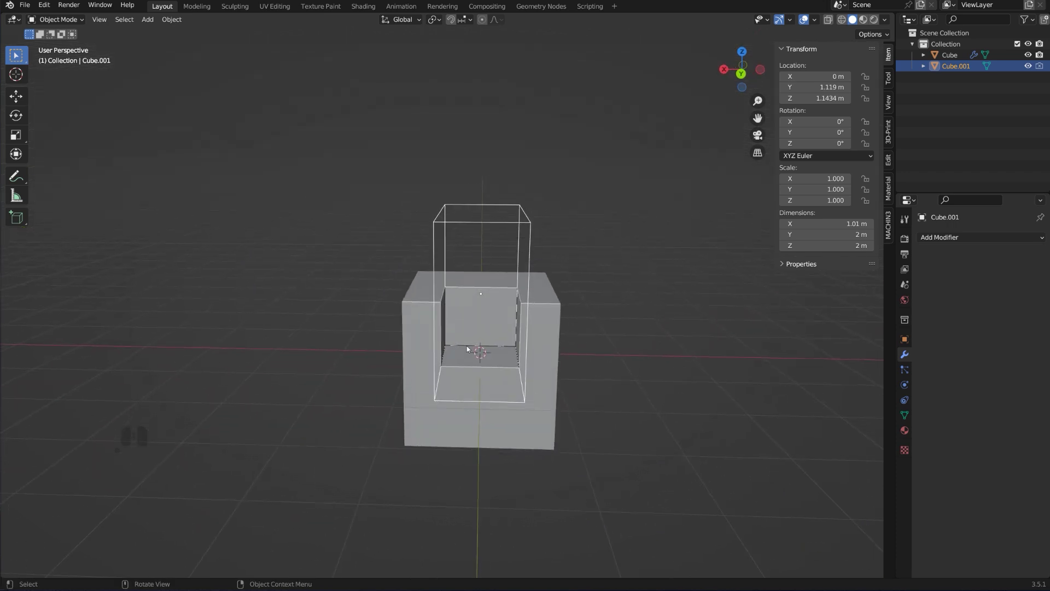
left_click_drag(412, 334, 361, 238)
key("Tab")
key("Tab")
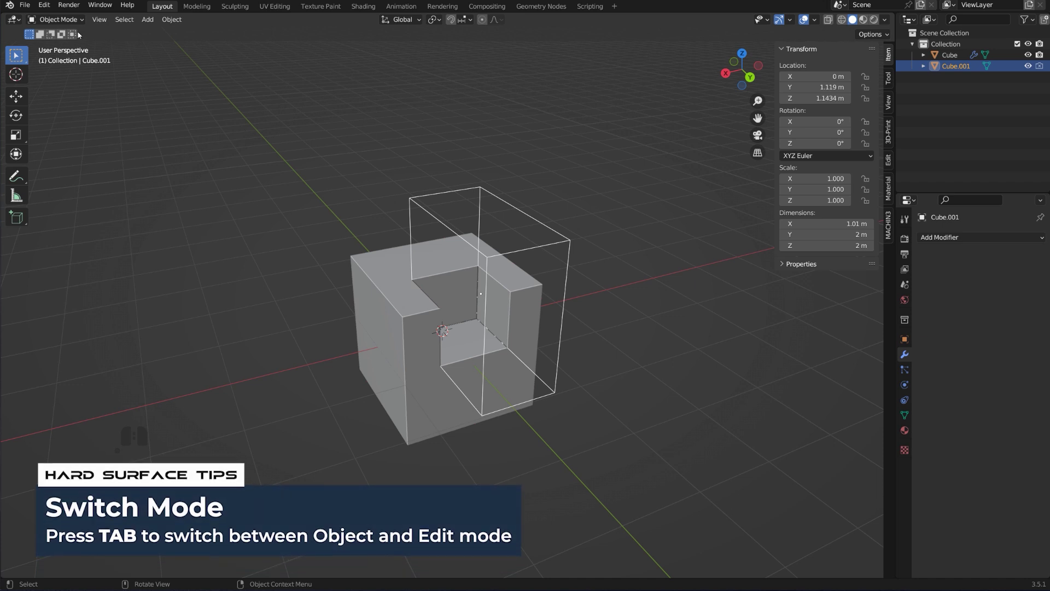
left_click(72, 20)
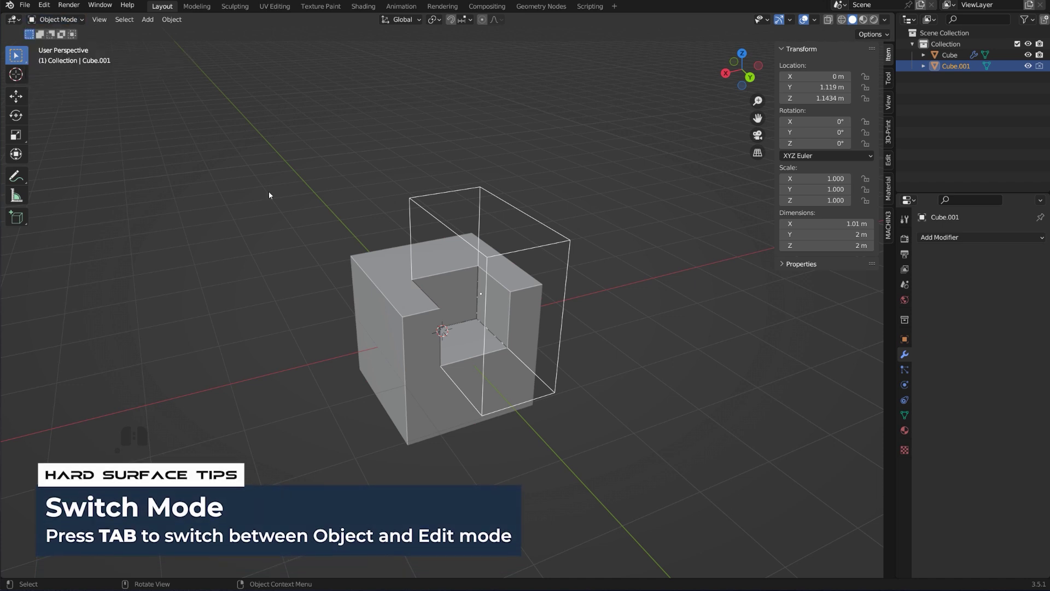
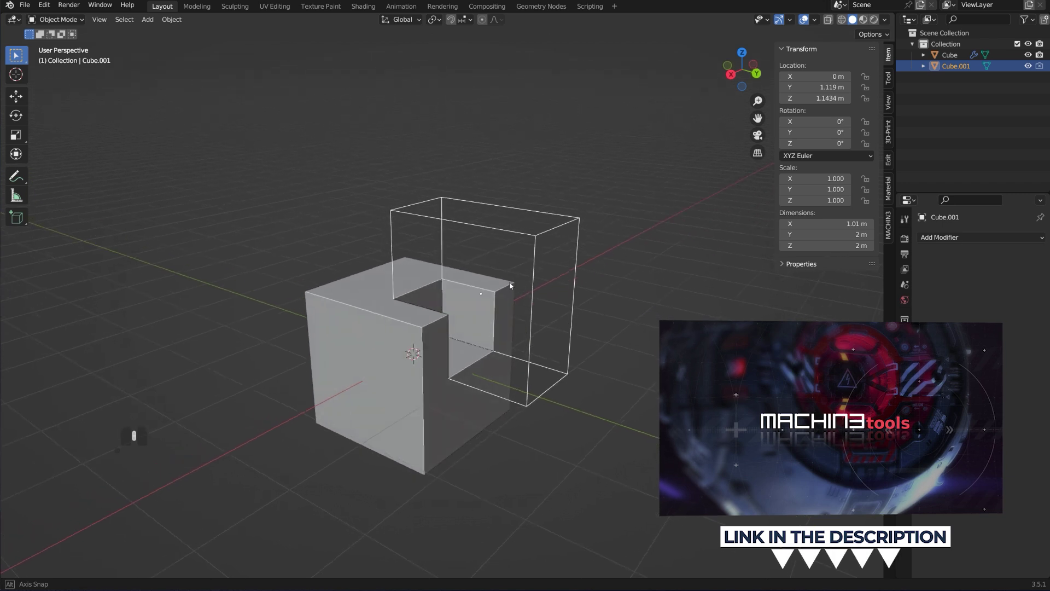
left_click_drag(530, 334, 520, 328)
middle_click(532, 315)
left_click_drag(526, 310, 543, 318)
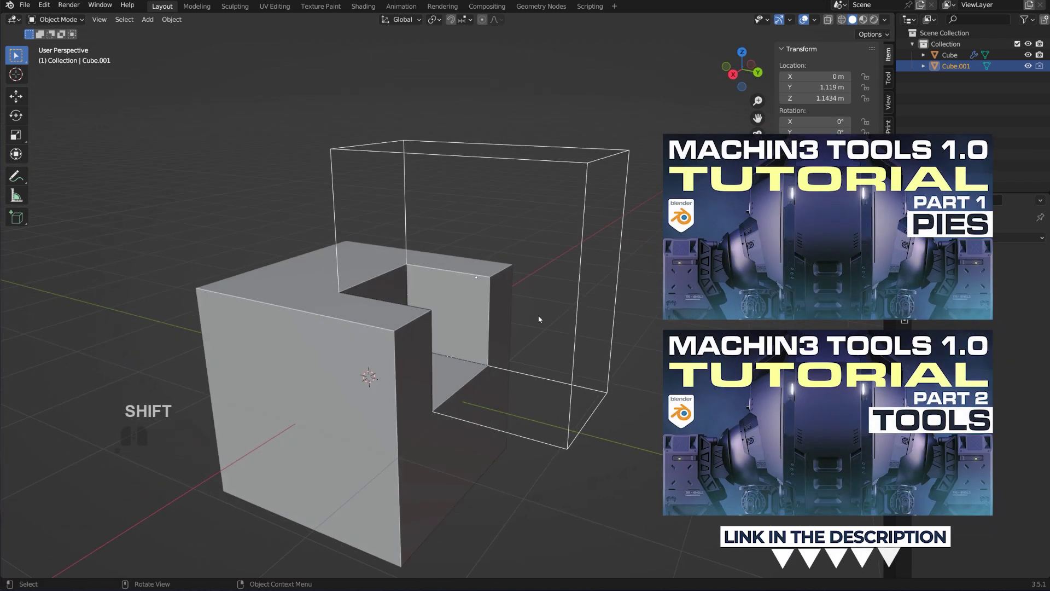
middle_click(546, 332)
left_click_drag(476, 316, 467, 305)
middle_click(468, 307)
left_click_drag(472, 308, 431, 323)
middle_click(435, 321)
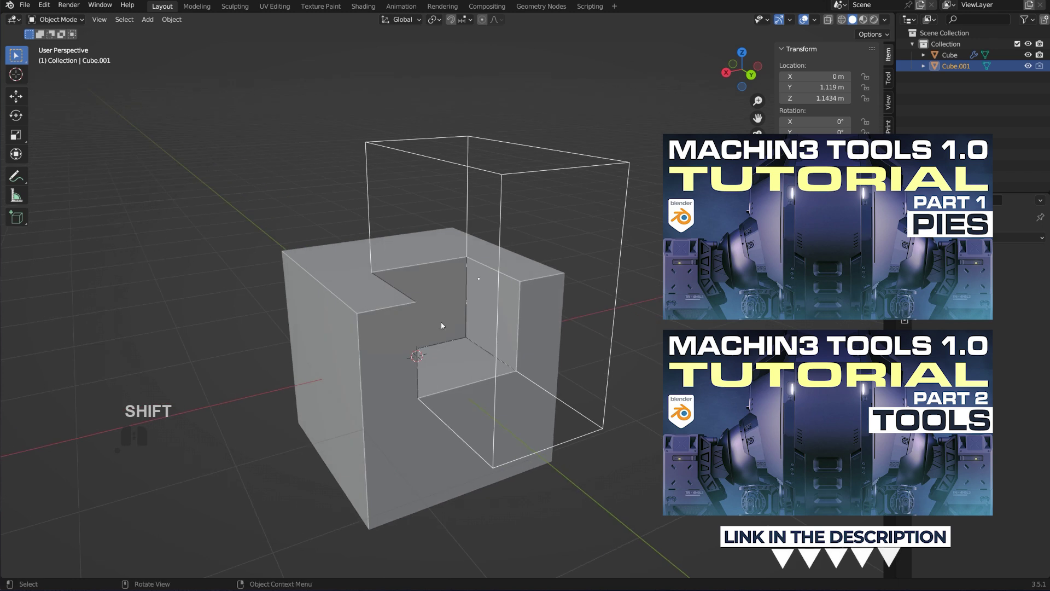
middle_click(453, 330)
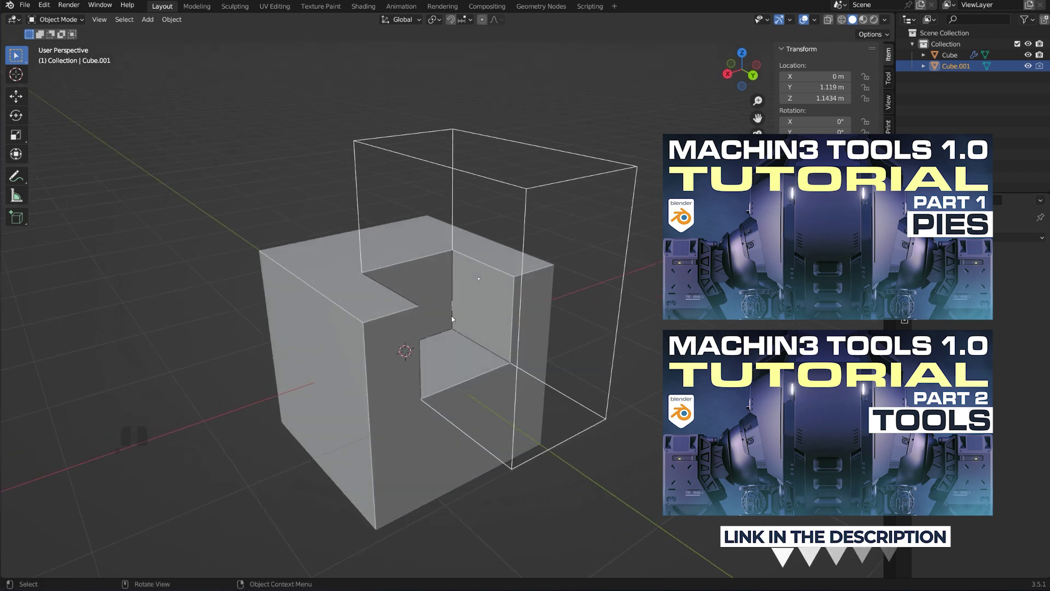
- Enter Edit Mode on the cutter and start a Ctrl+B bevel on one vertical edge (~0.27 m)
key("Tab")
key("Tab")
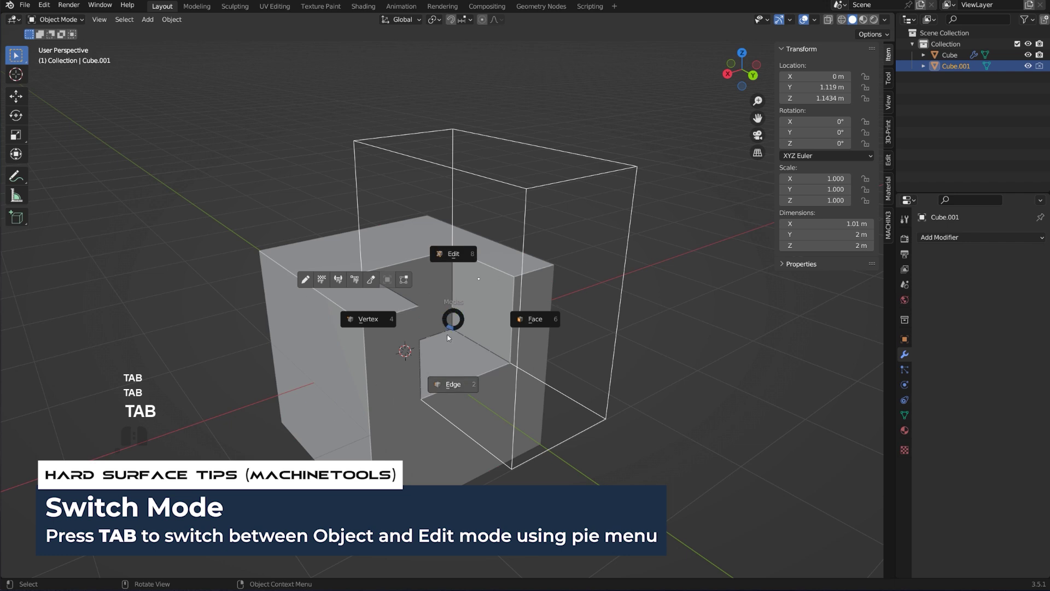
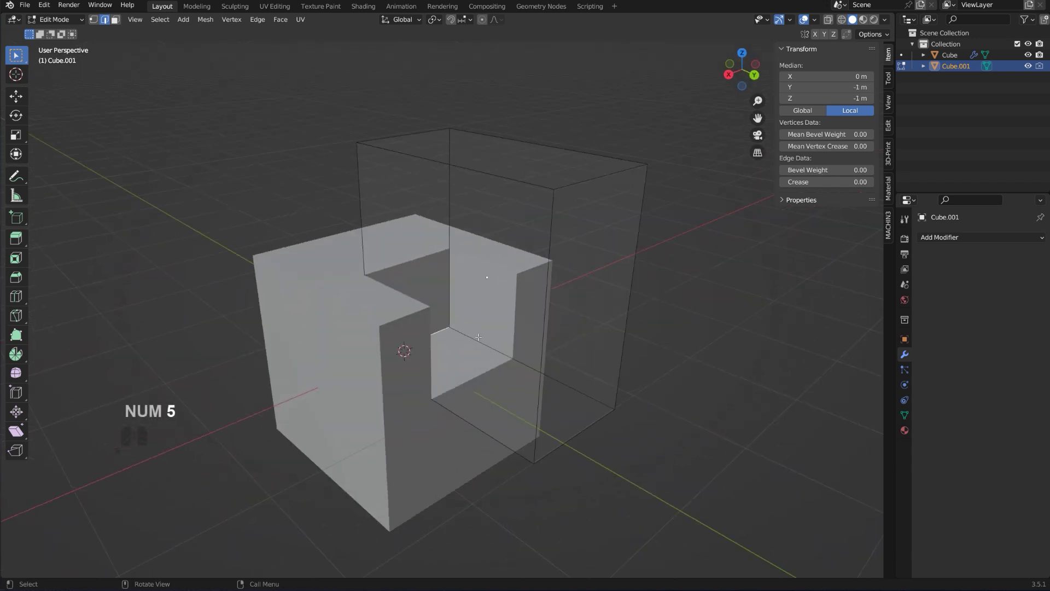
key("ctrl+b")
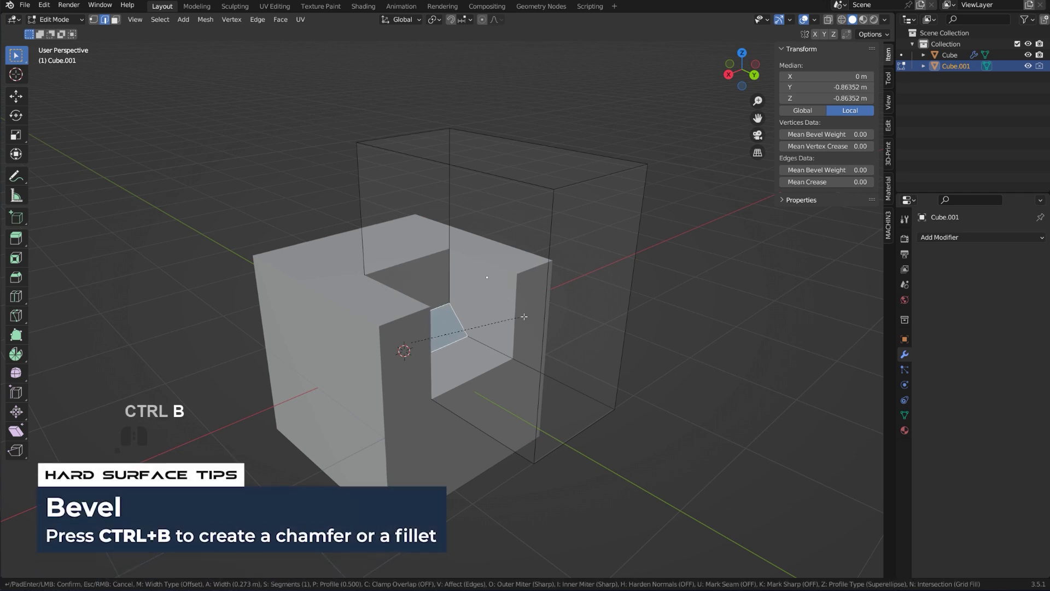
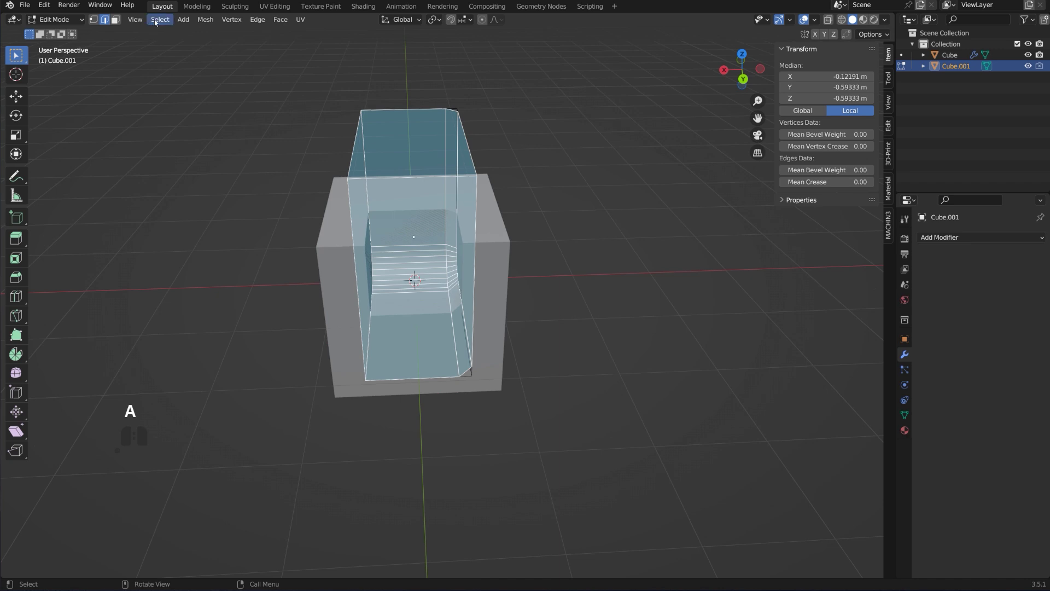
- Symmetrize the cutter mesh so both vertical edges are rounded, then return to Object Mode
left_click(203, 17)
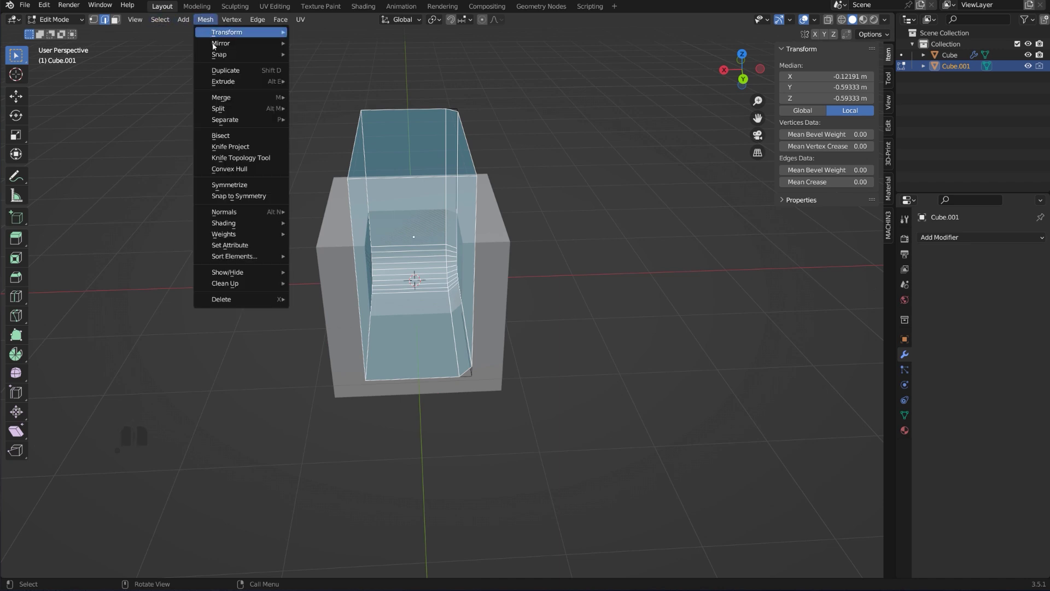
left_click(256, 185)
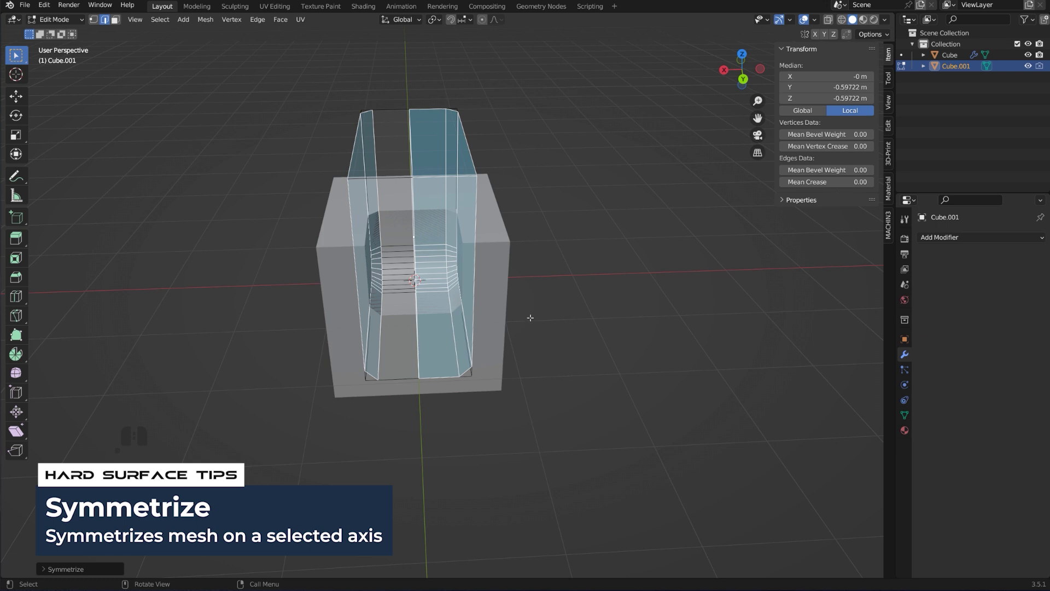
key("Tab")
left_click_drag(490, 267, 522, 286)
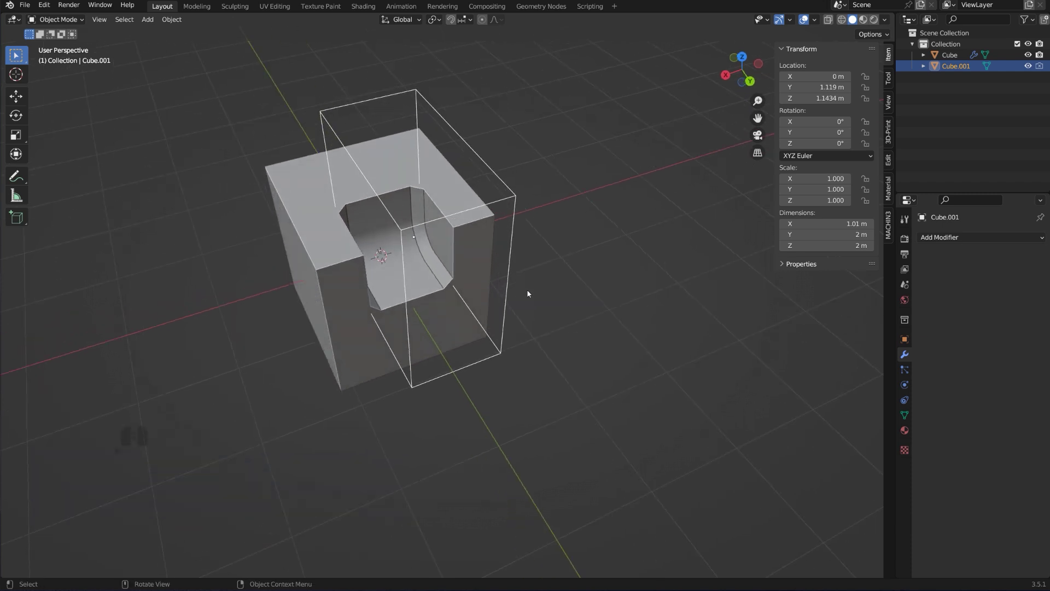
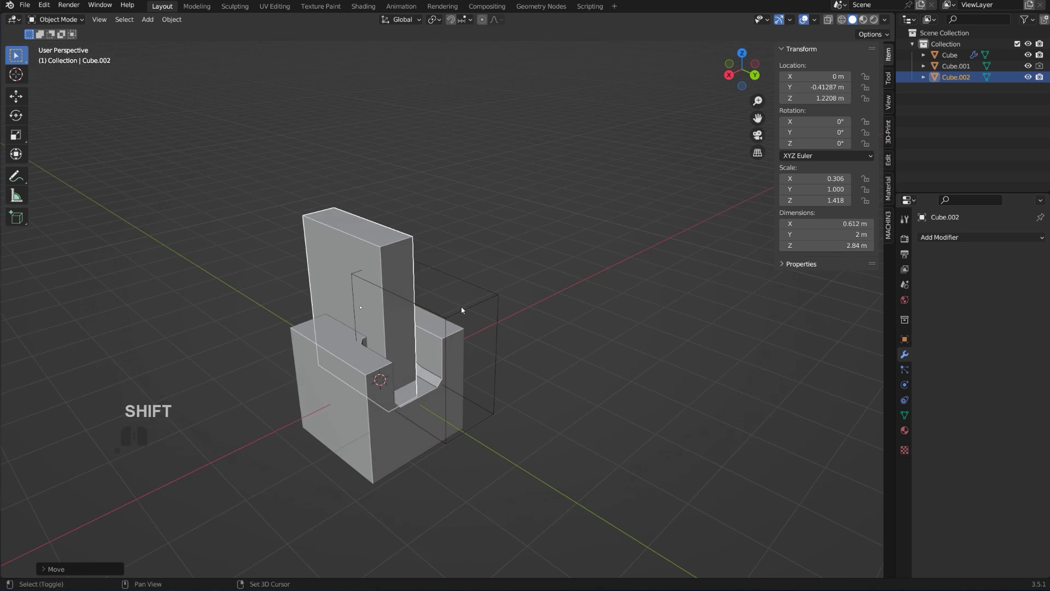
- Subtract the slab from the cutter with a Difference boolean (Ctrl+Numpad minus), then enter the slab's Edit Mode
left_click(479, 286)
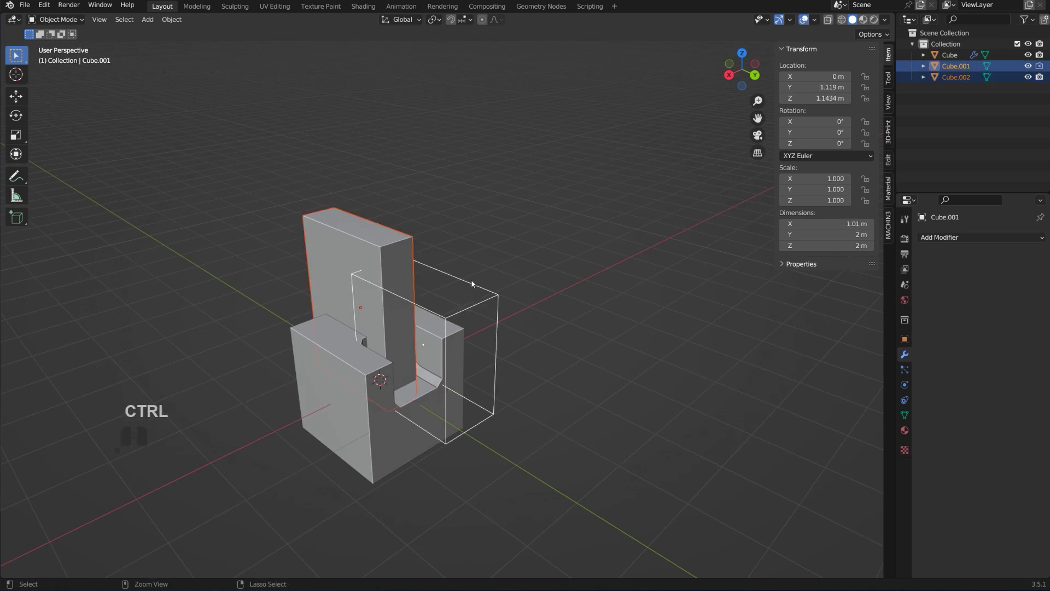
key("ctrl+KP_Subtract")
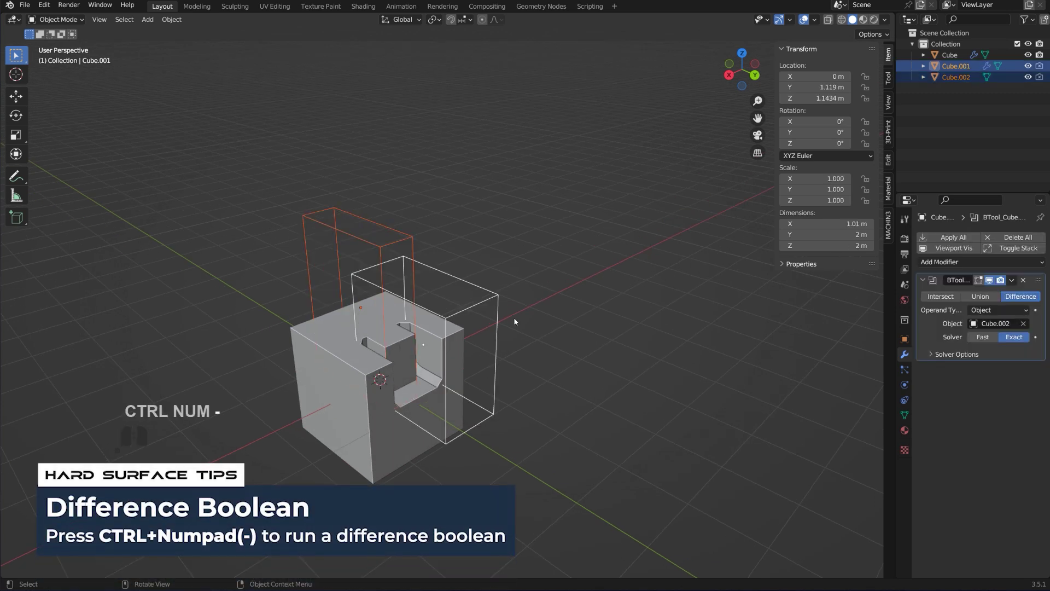
left_click_drag(322, 343, 280, 346)
left_click_drag(283, 351, 414, 260)
left_click_drag(418, 262, 476, 257)
key("Tab")
key("Tab")
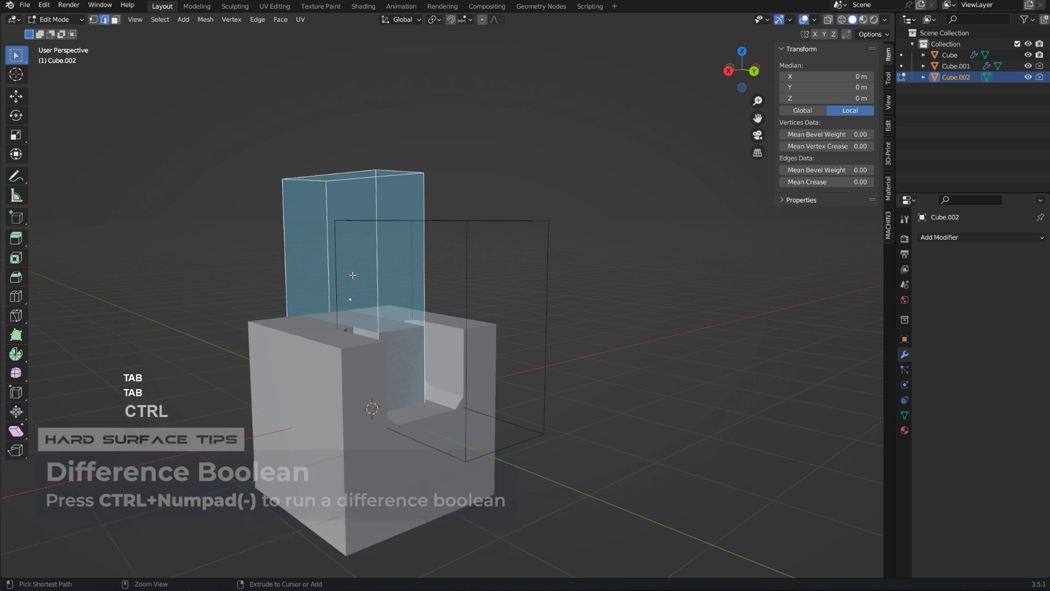
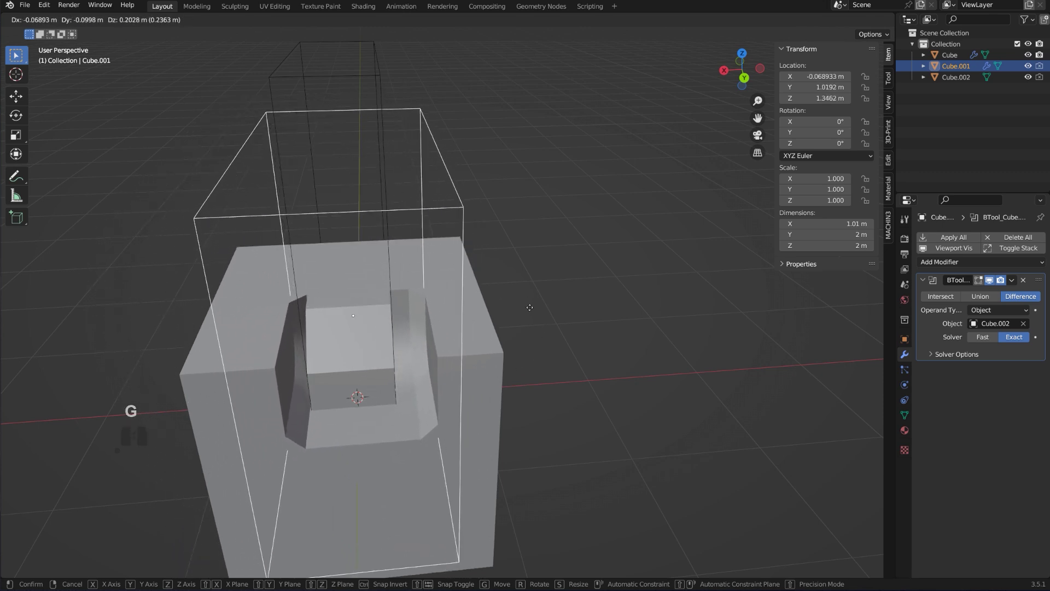
- Apply the BTool boolean modifier so the slab's cut becomes permanent on the cutter
left_click_drag(432, 343, 515, 346)
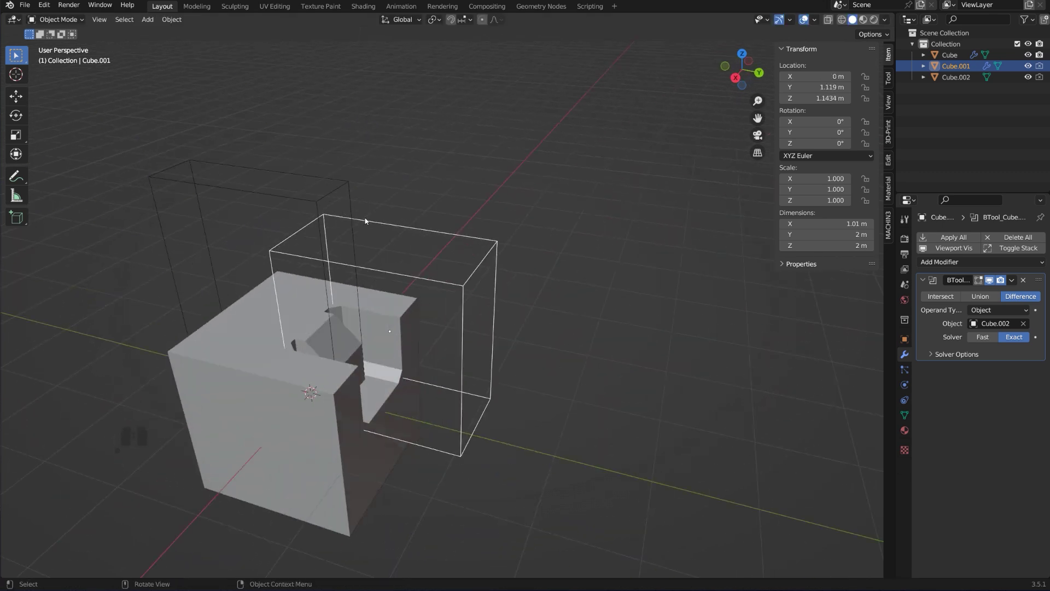
left_click_drag(355, 210, 472, 221)
left_click(459, 183)
left_click(537, 223)
left_click_drag(902, 299, 1019, 282)
left_click(1018, 283)
left_click(1011, 291)
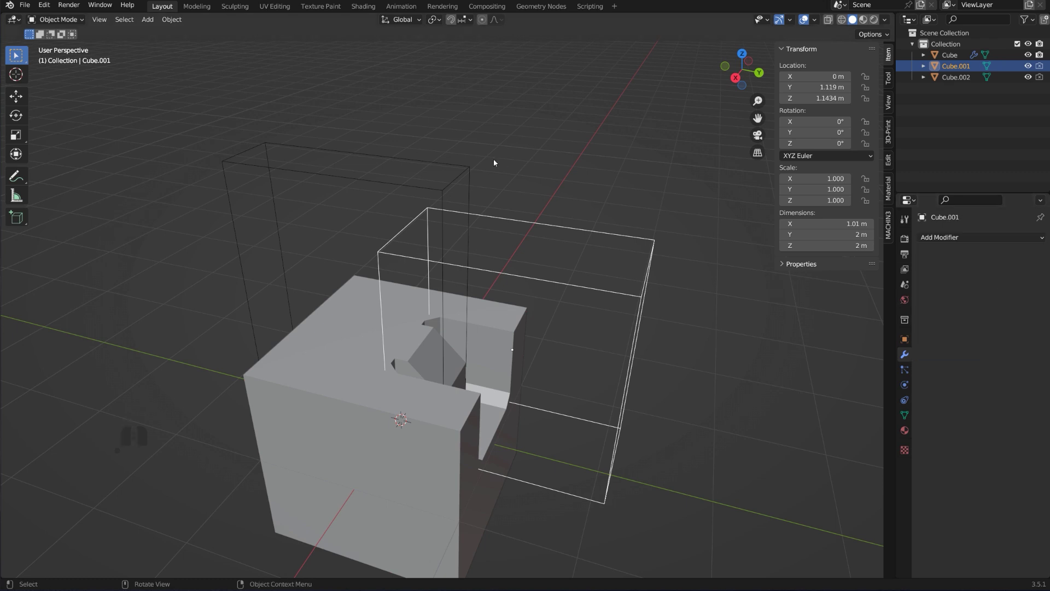
- Delete the slab object Cube.002 and reselect the cutter
left_click(462, 176)
key("x")
left_click(464, 177)
left_click_drag(526, 276, 499, 274)
left_click(529, 284)
left_click_drag(567, 309, 506, 281)
left_click_drag(477, 265, 442, 281)
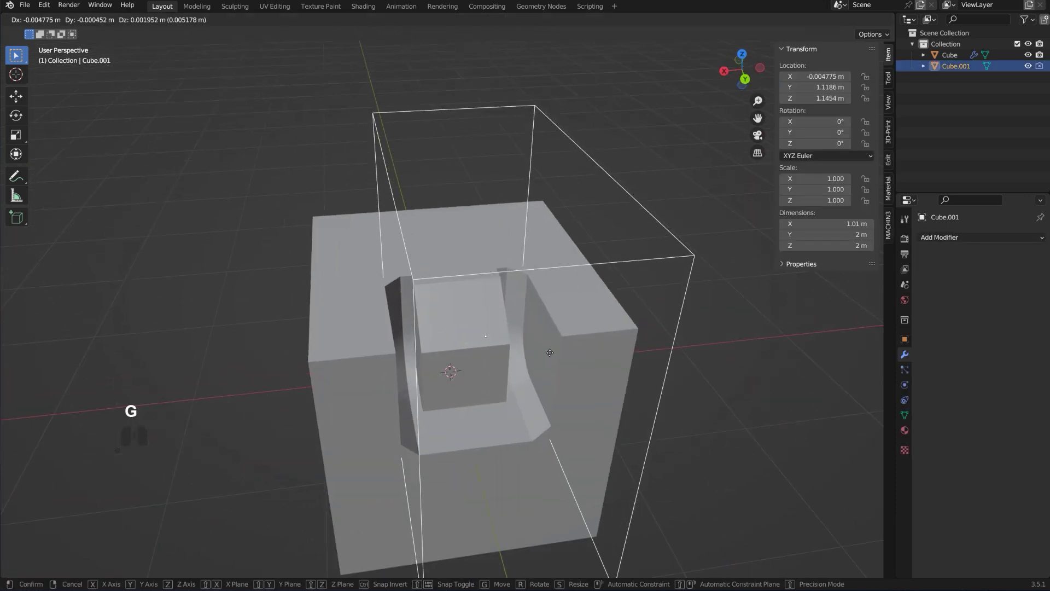
- Test the live cut by grabbing the cutter with G, cancel the move, and inspect the U-shaped notch
key("g")
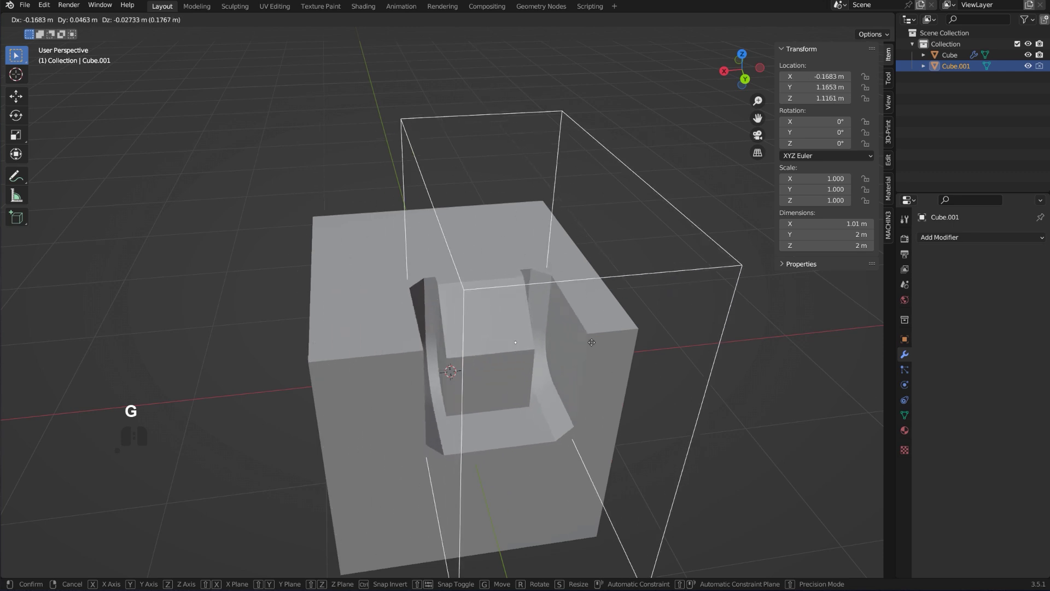
left_click_drag(469, 365, 514, 356)
key("r")
key("y")
key("x")
left_click_drag(527, 321, 587, 328)
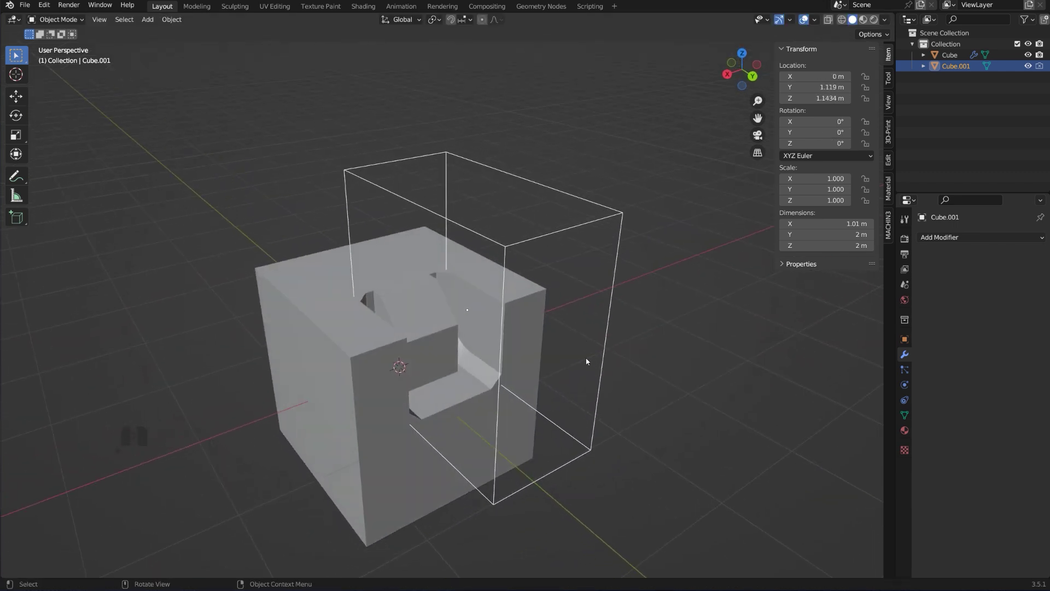
middle_click(545, 326)
left_click_drag(529, 314, 513, 337)
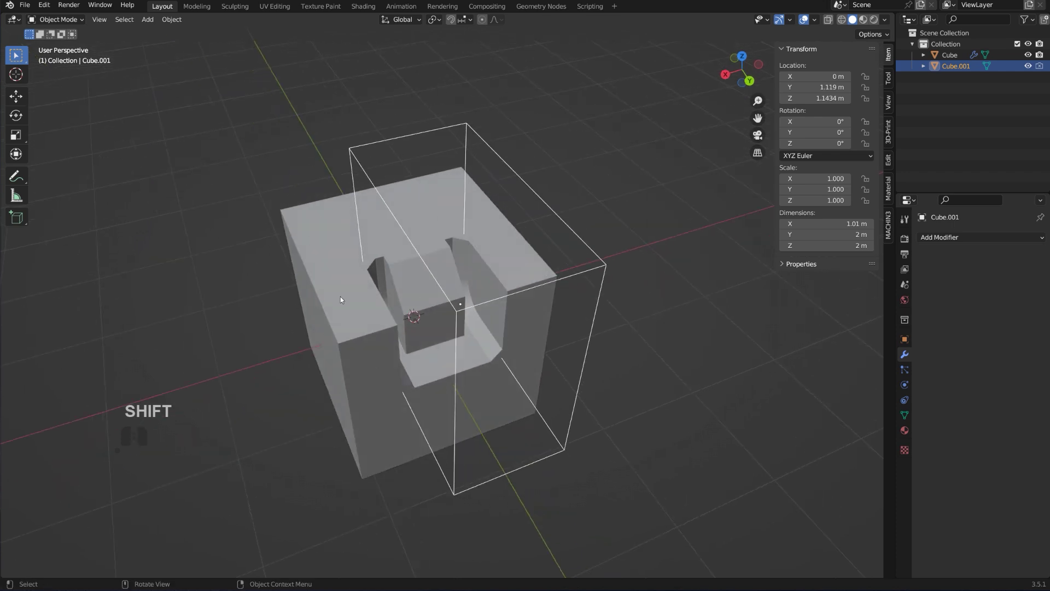
left_click_drag(432, 291, 475, 280)
left_click_drag(508, 371, 502, 347)
left_click_drag(515, 298, 496, 297)
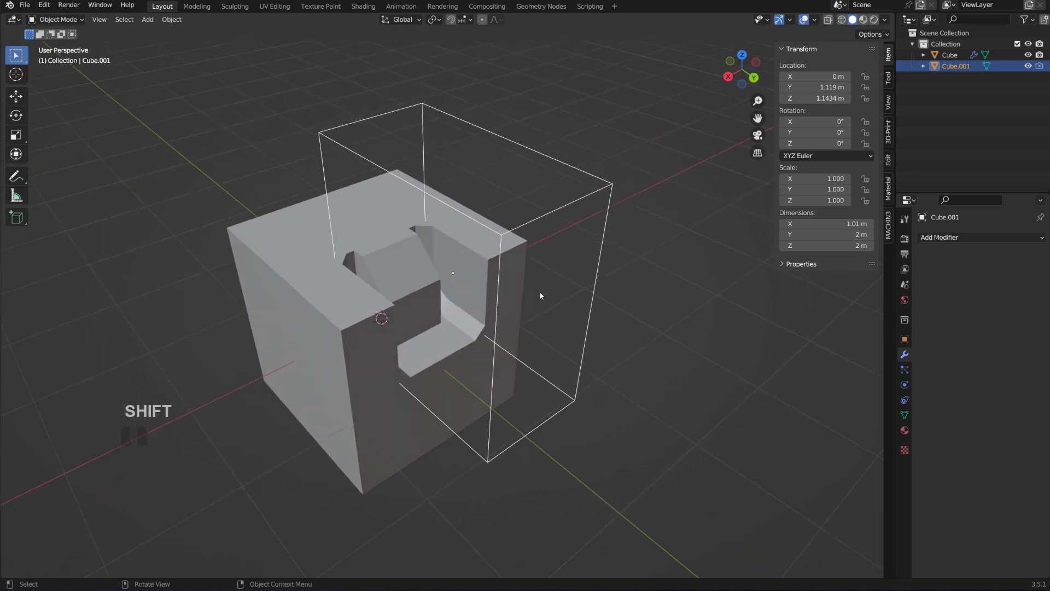
left_click_drag(600, 307, 563, 305)
left_click_drag(528, 301, 487, 320)
left_click_drag(315, 349, 337, 343)
left_click_drag(510, 341, 482, 339)
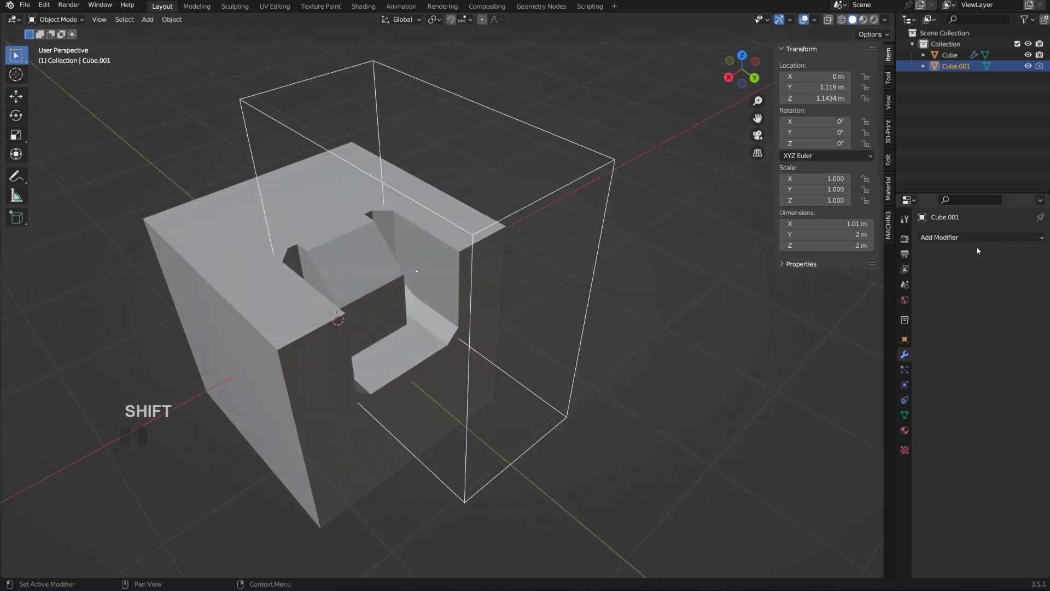
- Add a Solidify modifier to the cutter with Offset -1 and Thickness 0.024 m, leaving a thin slot outline
left_click(972, 242)
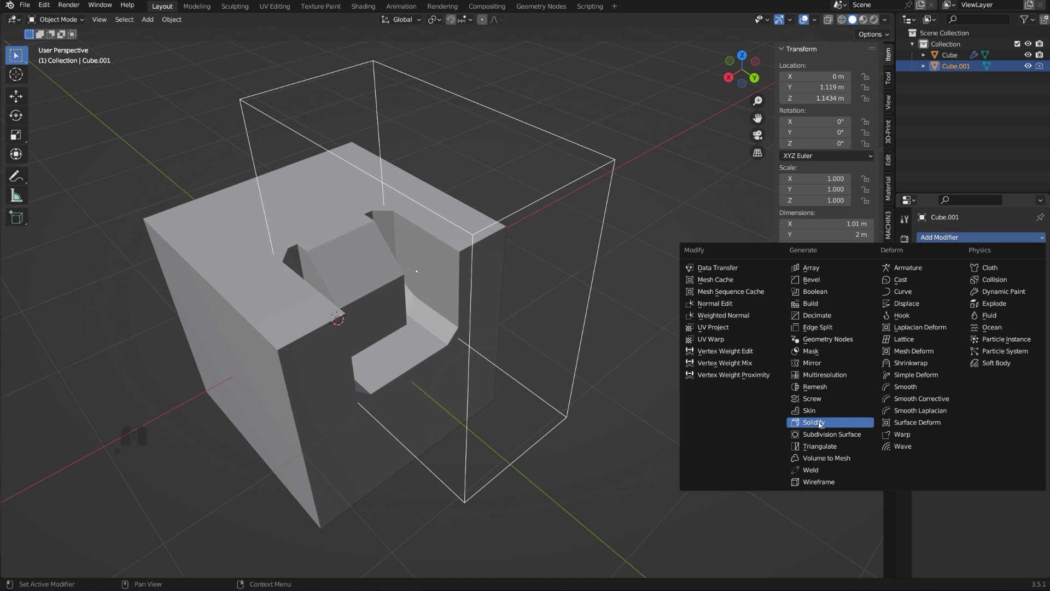
left_click(262, 302)
left_click(567, 192)
left_click(973, 240)
left_click(839, 426)
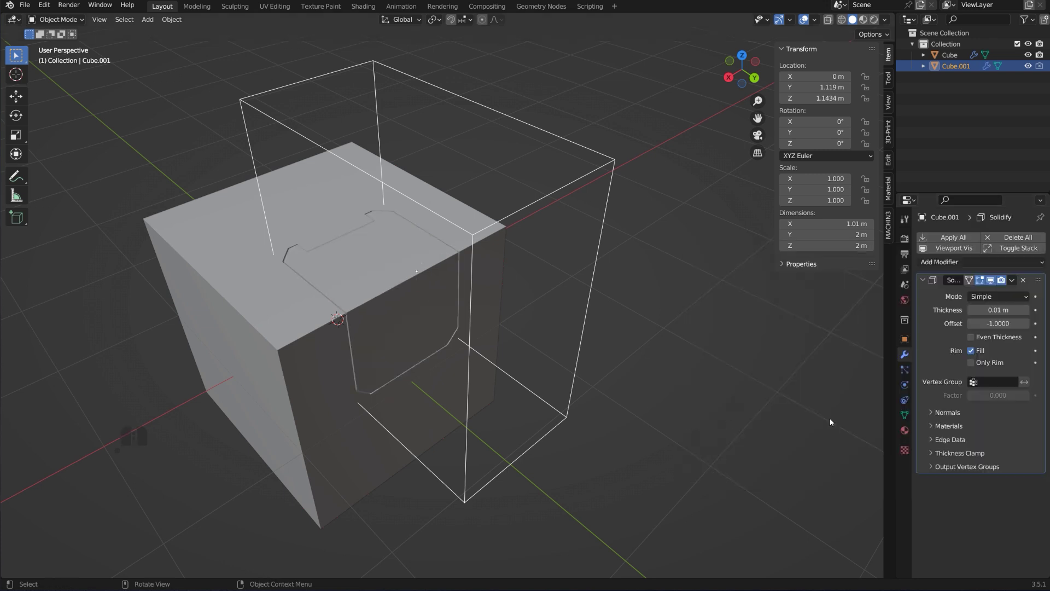
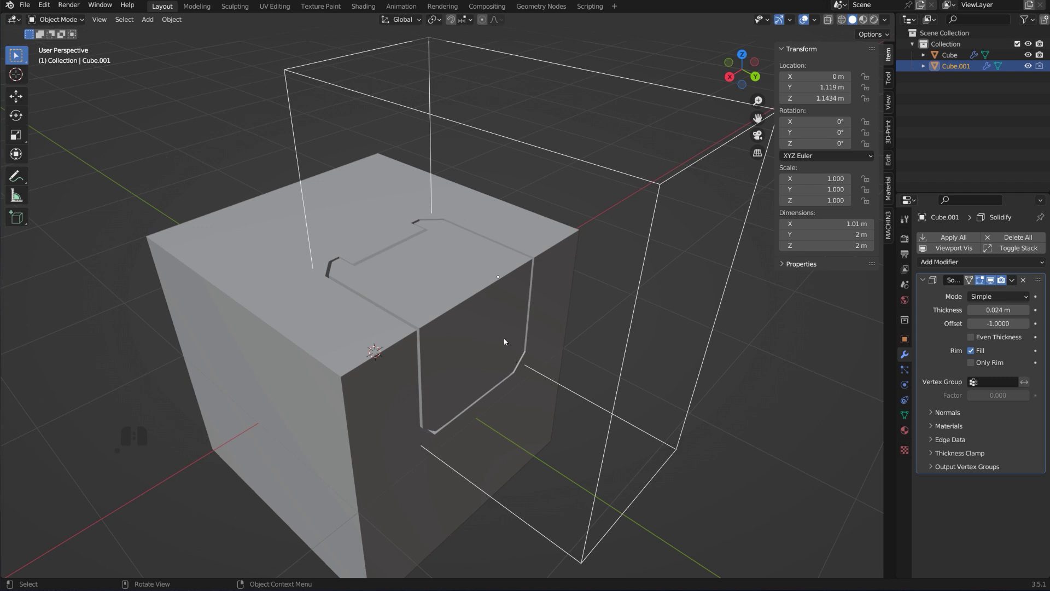
left_click_drag(471, 282, 485, 330)
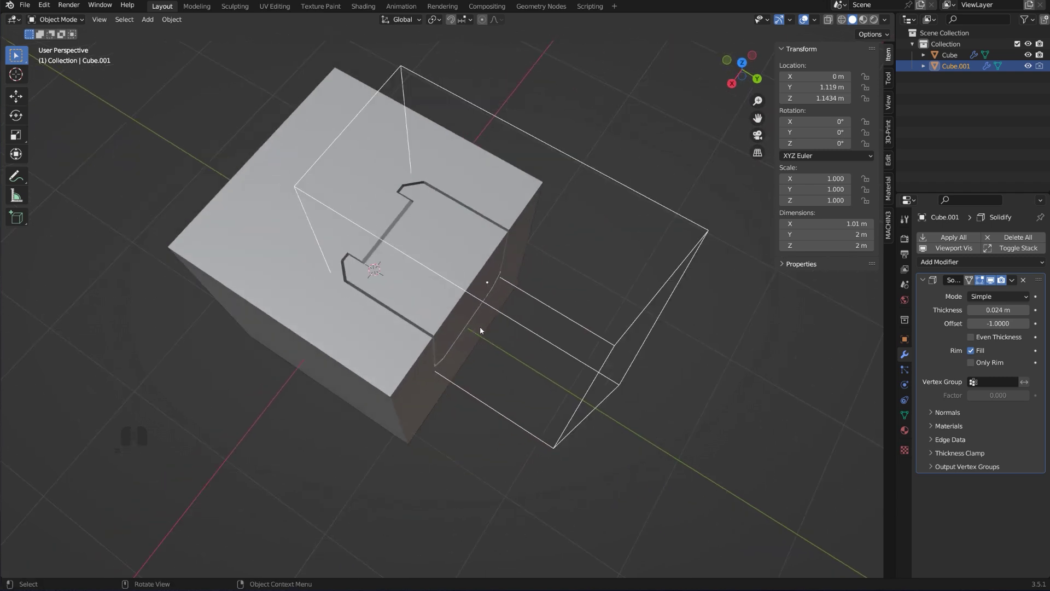
left_click_drag(472, 301, 471, 240)
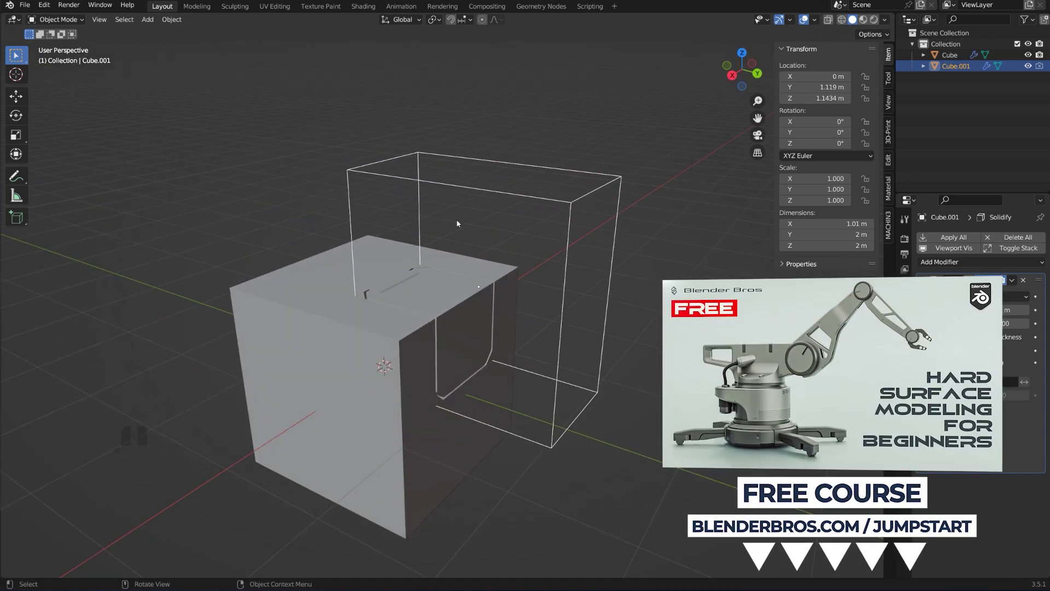